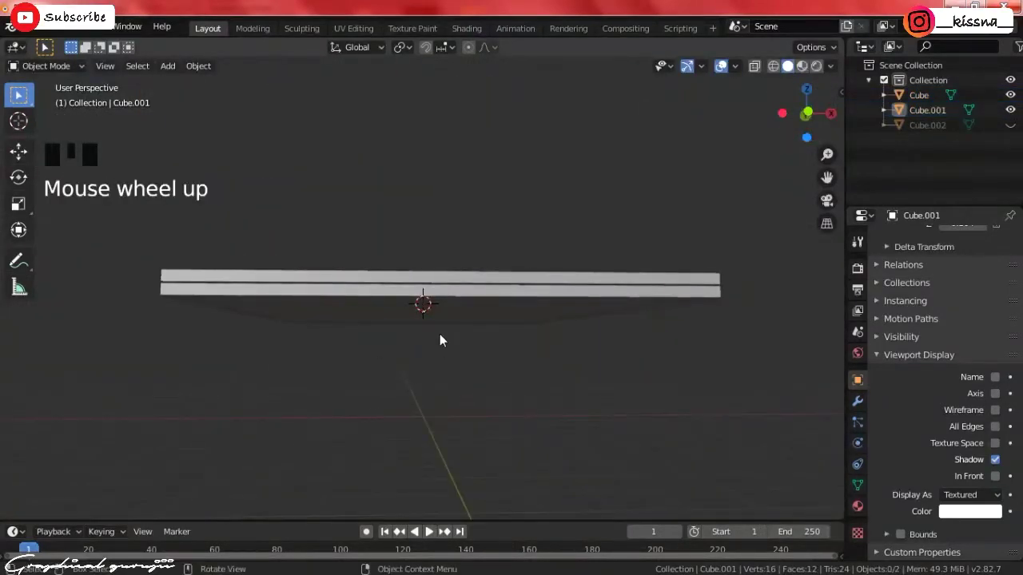
# - Add a cube as the recess cutter and stretch it lengthwise over the slab in bottom view
pyautogui.press('shift+s')
pyautogui.press('shift+a')
pyautogui.press('shift+a')
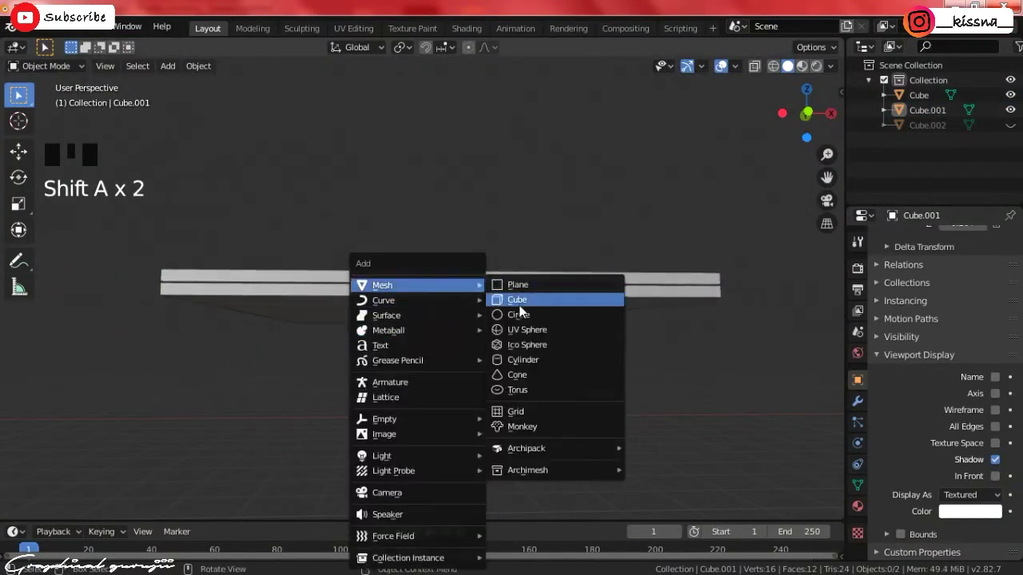
pyautogui.press('KP_7')
pyautogui.press('KP_9')
pyautogui.scroll(-3)
pyautogui.press('s')
pyautogui.press('s')
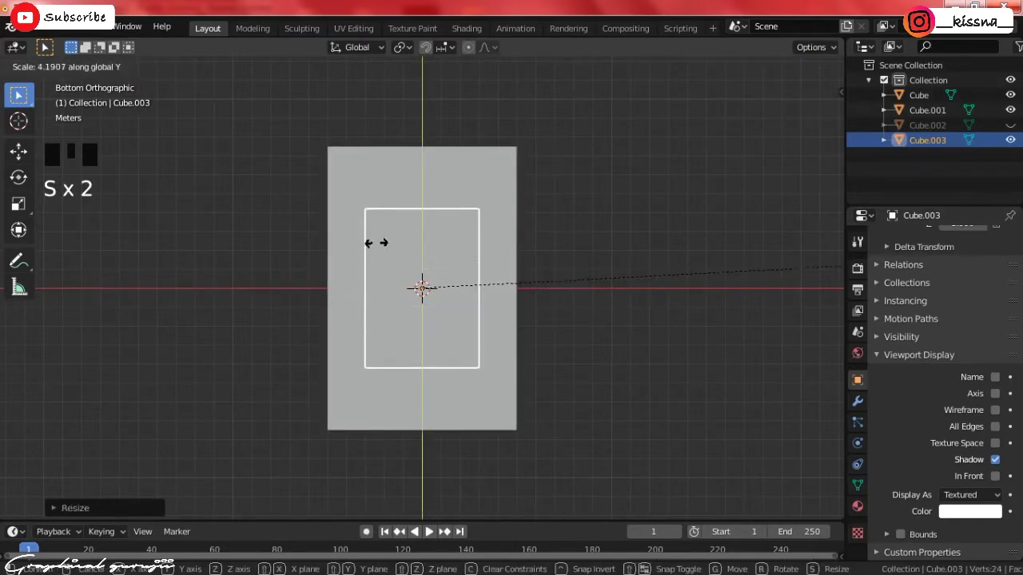
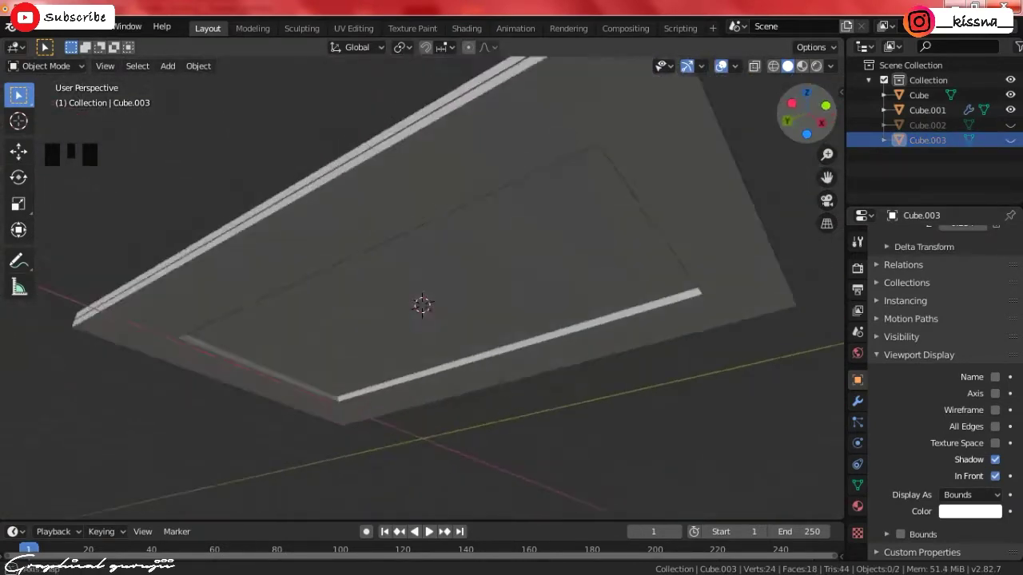
# - Add a new cube for the inner block and scale it along X and Y from below
pyautogui.press('KP_7')
pyautogui.press('KP_9')
pyautogui.scroll(-3)
pyautogui.press('shift+a')
pyautogui.scroll(3)
pyautogui.press('s')
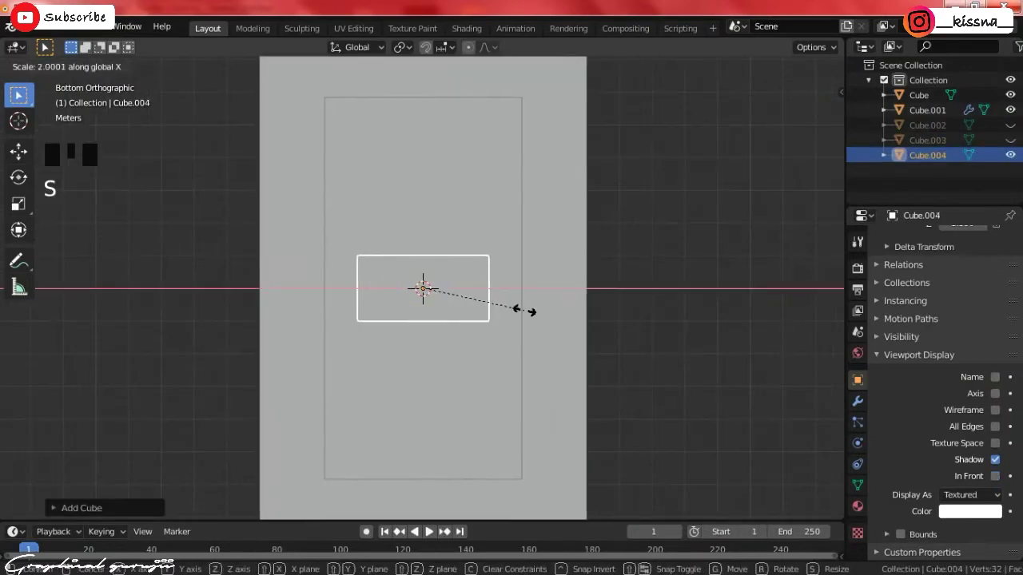
pyautogui.press('s')
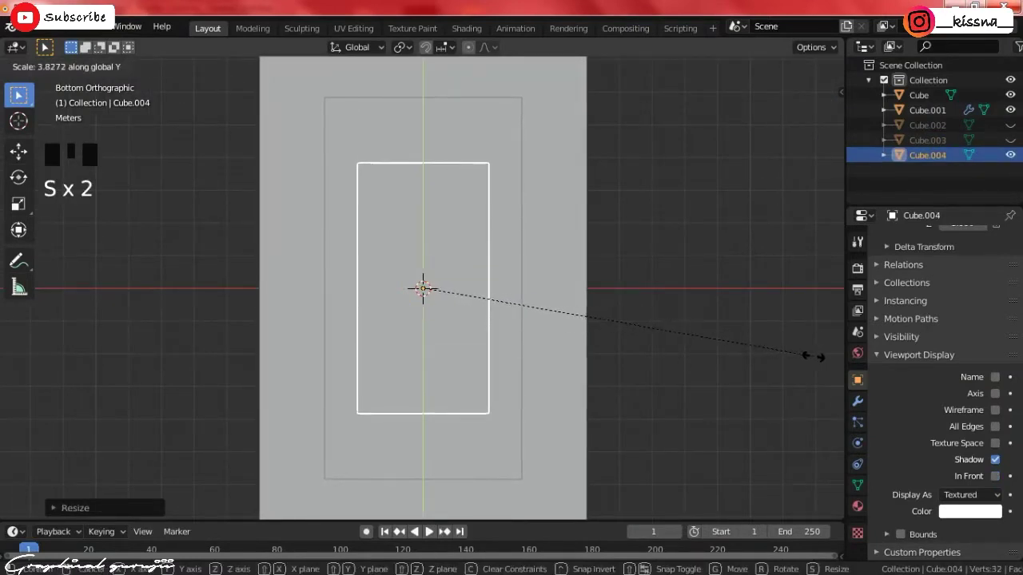
# - Flatten the cube into a thin slab in front view and lower it on Z into the recess
pyautogui.press('KP_1')
pyautogui.scroll(3)
pyautogui.press('s')
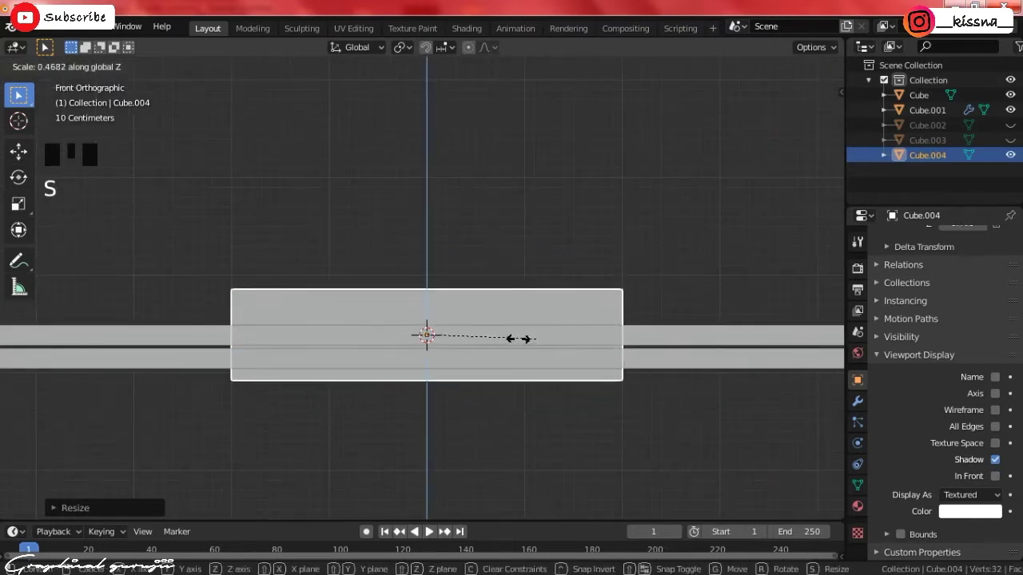
pyautogui.press('g')
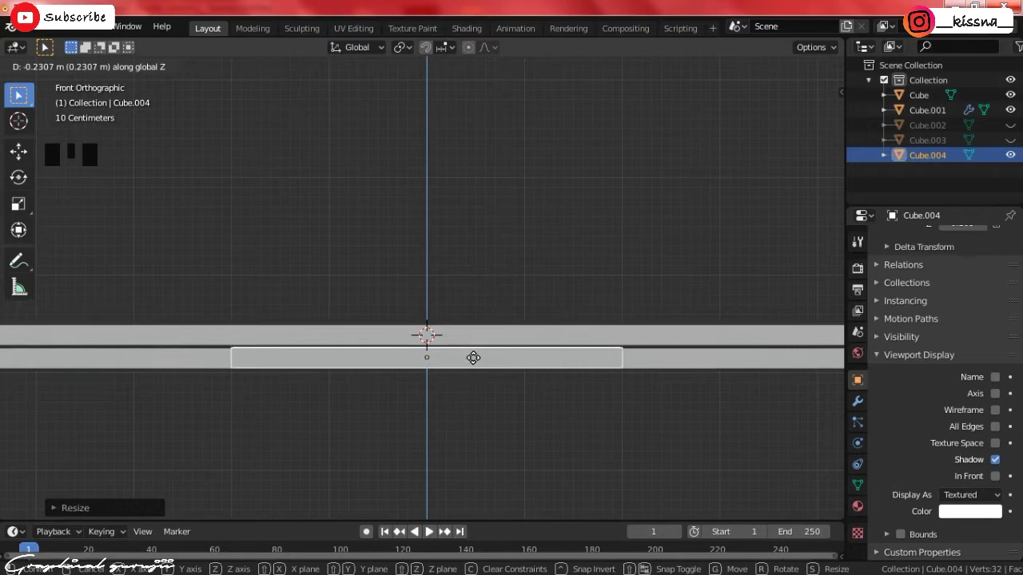
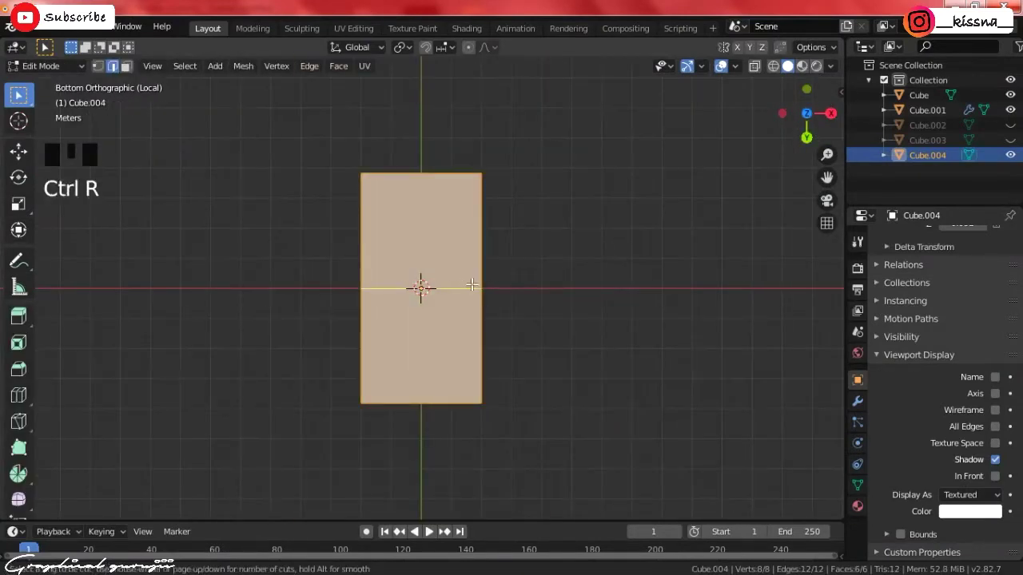
# - Add two loop cuts crosswise across the middle of the block in Edit Mode
pyautogui.scroll(3)
pyautogui.press('ctrl+r')
pyautogui.press('ctrl+z')
pyautogui.press('ctrl+r')
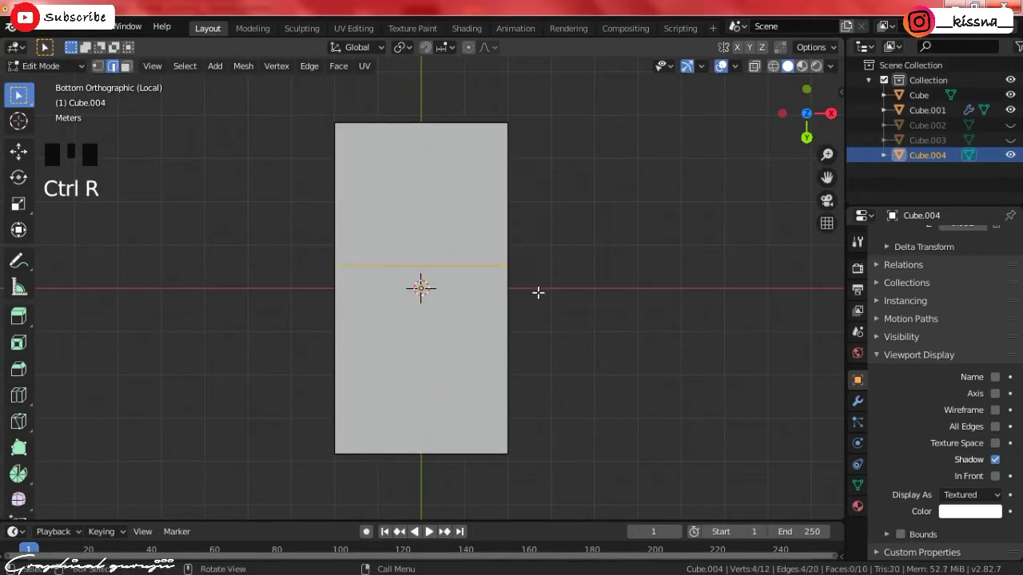
pyautogui.press('ctrl+r')
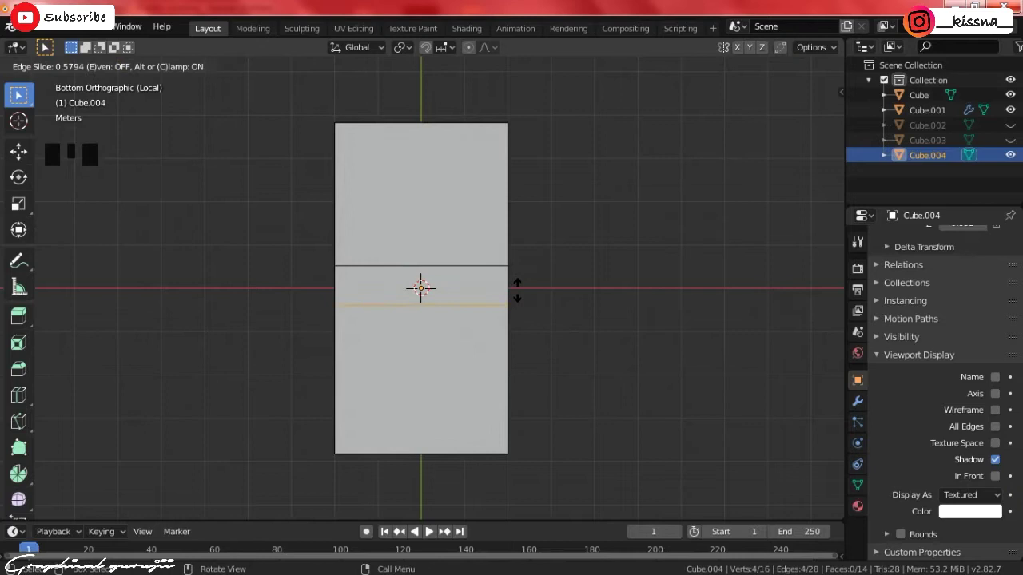
pyautogui.scroll(3)
pyautogui.scroll(-3)
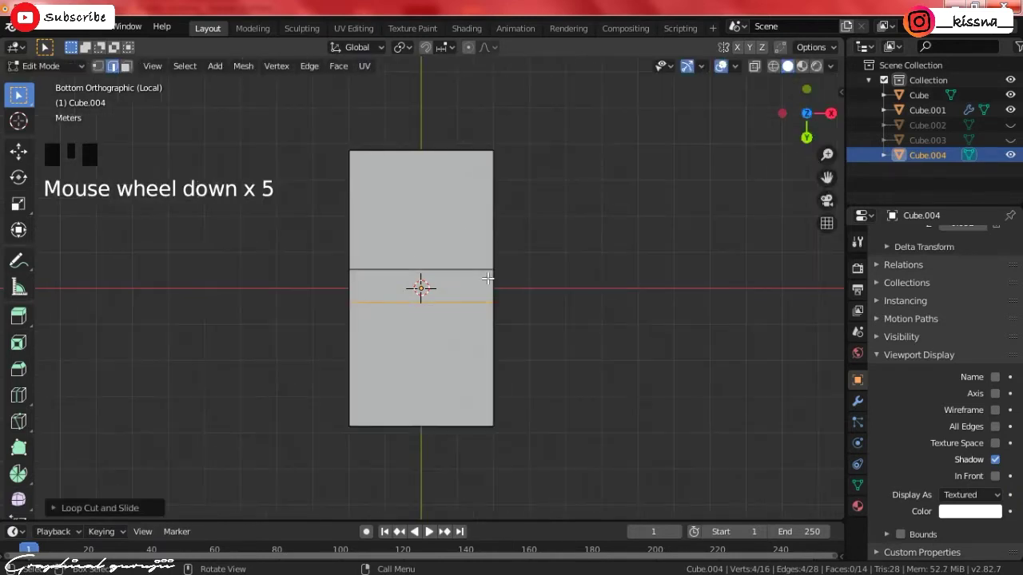
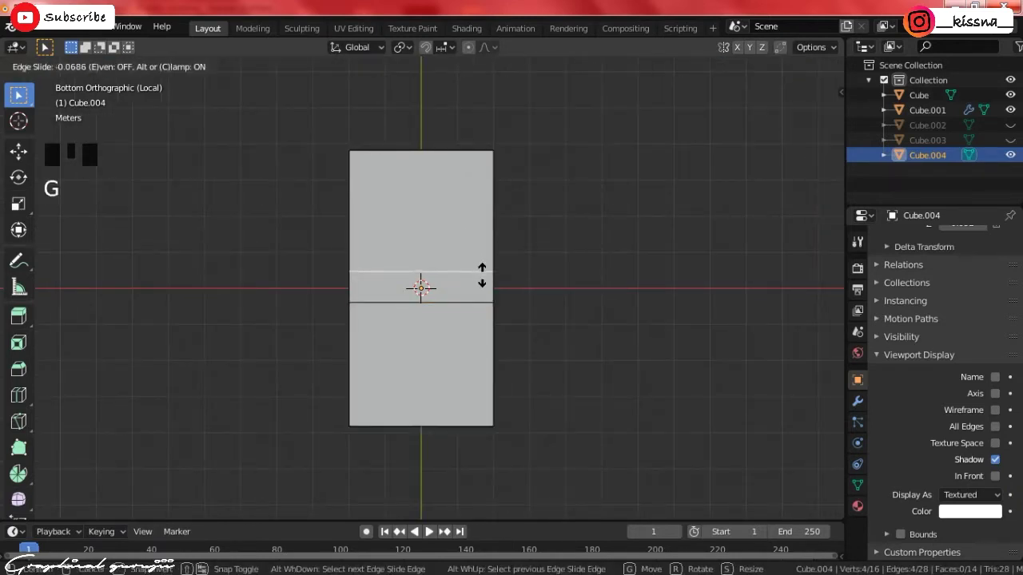
pyautogui.click(20, 95)
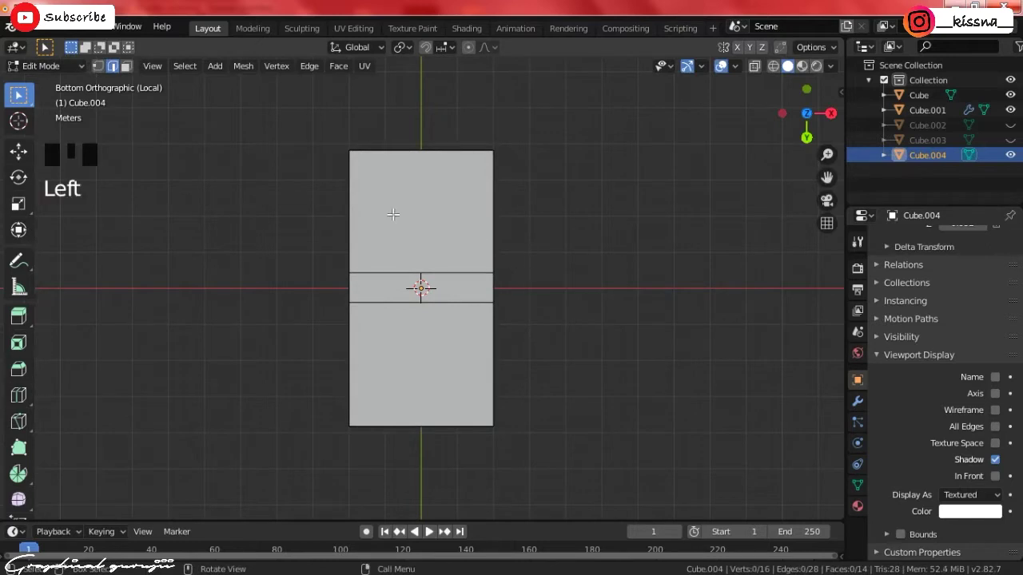
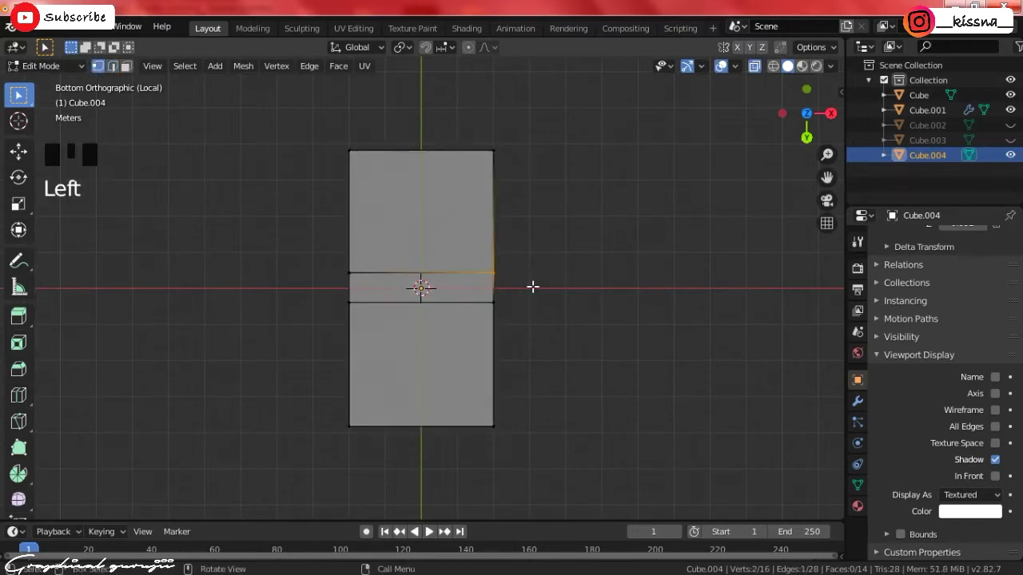
# - Slide the cut edges to tilt them into a slanted gap line
pyautogui.press('g')
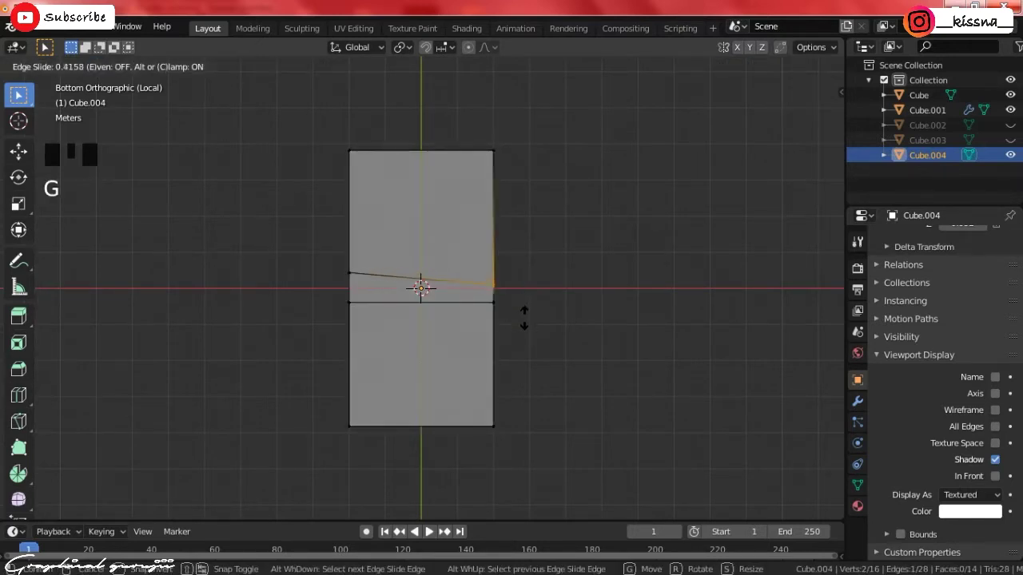
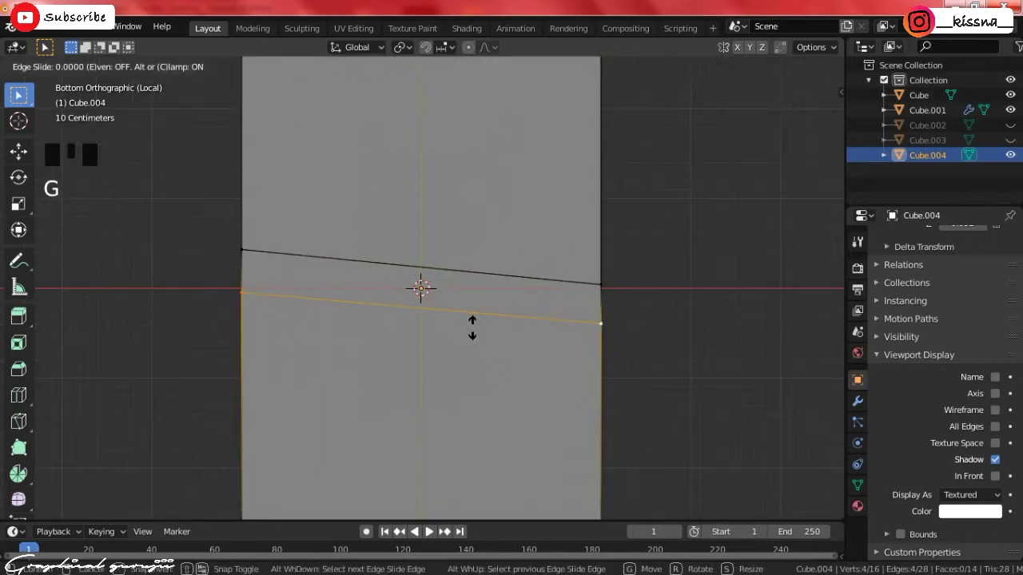
pyautogui.press('g')
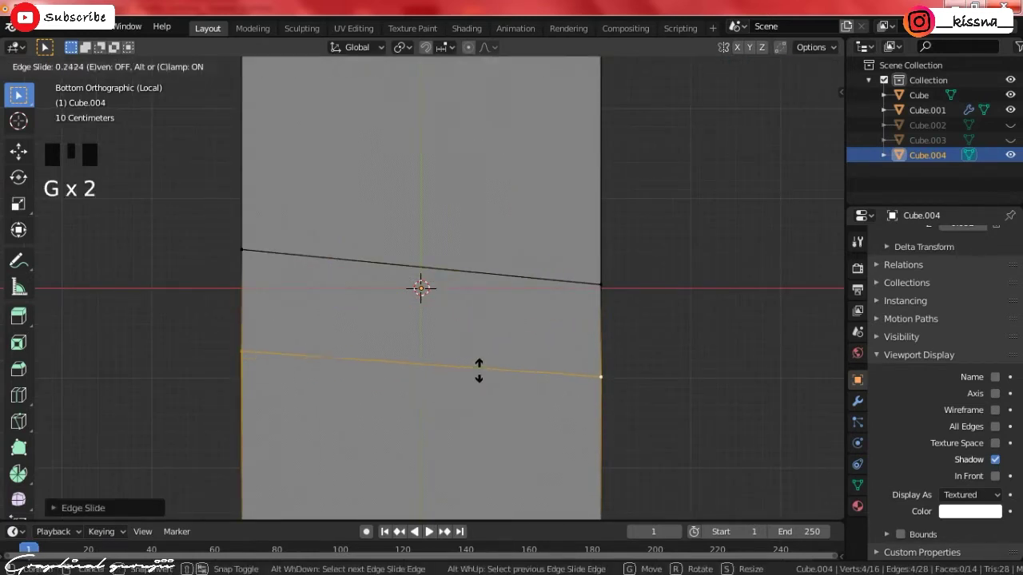
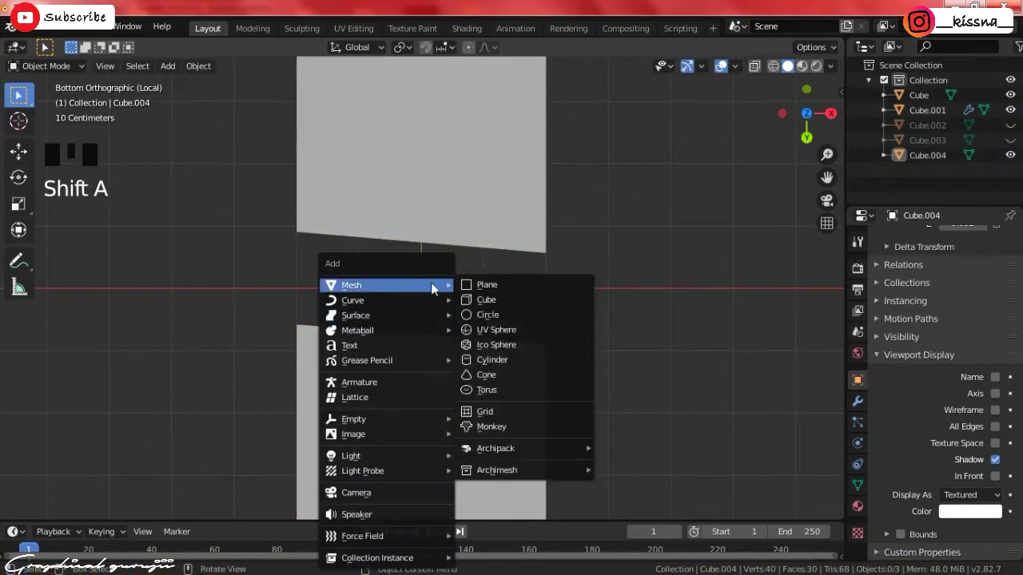
# - Add a cube, stretch and flatten it into a thin slat and lower it onto the panel
pyautogui.scroll(-3)
pyautogui.press('s')
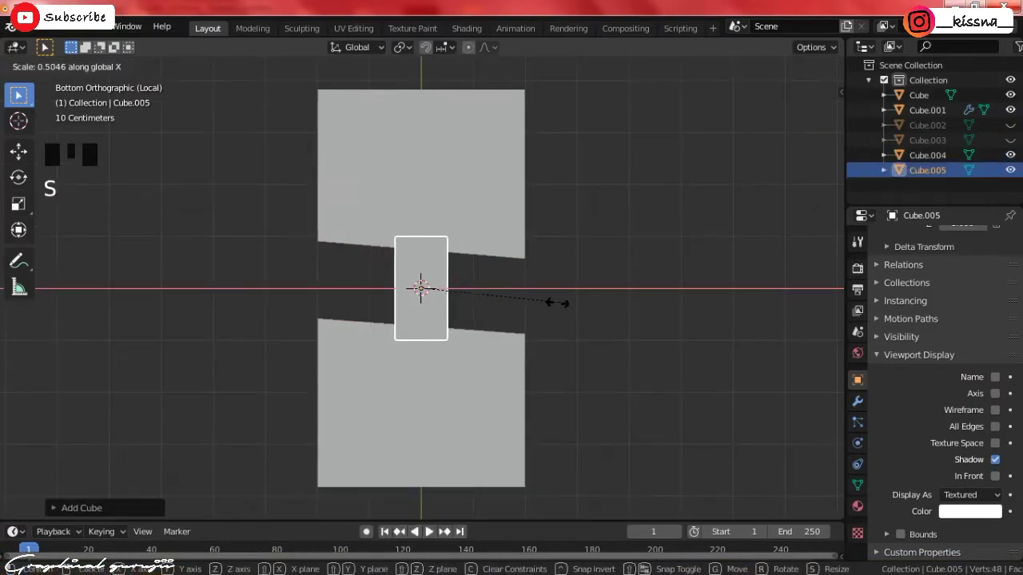
pyautogui.press('KP_1')
pyautogui.scroll(3)
pyautogui.press('s')
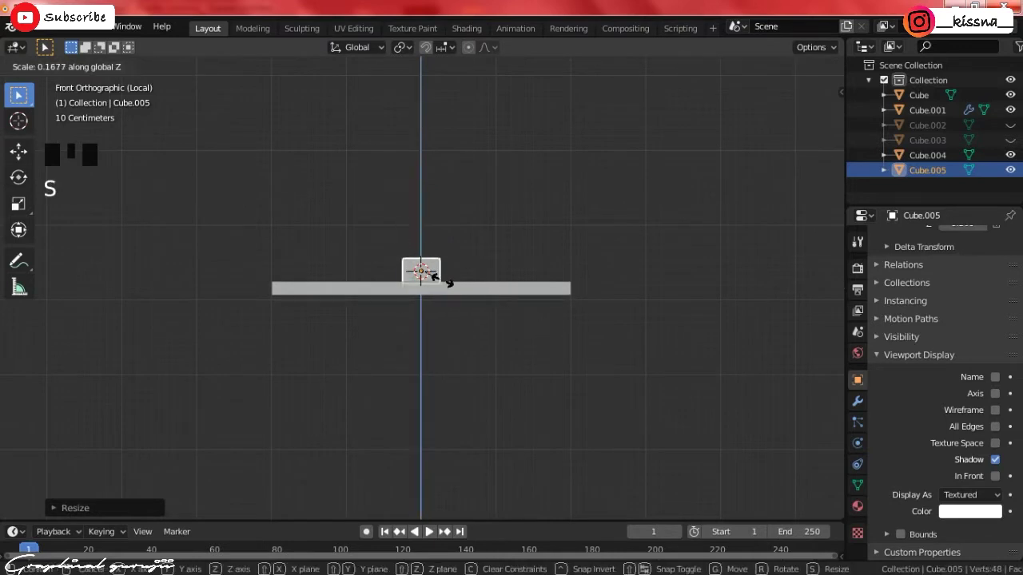
pyautogui.press('g')
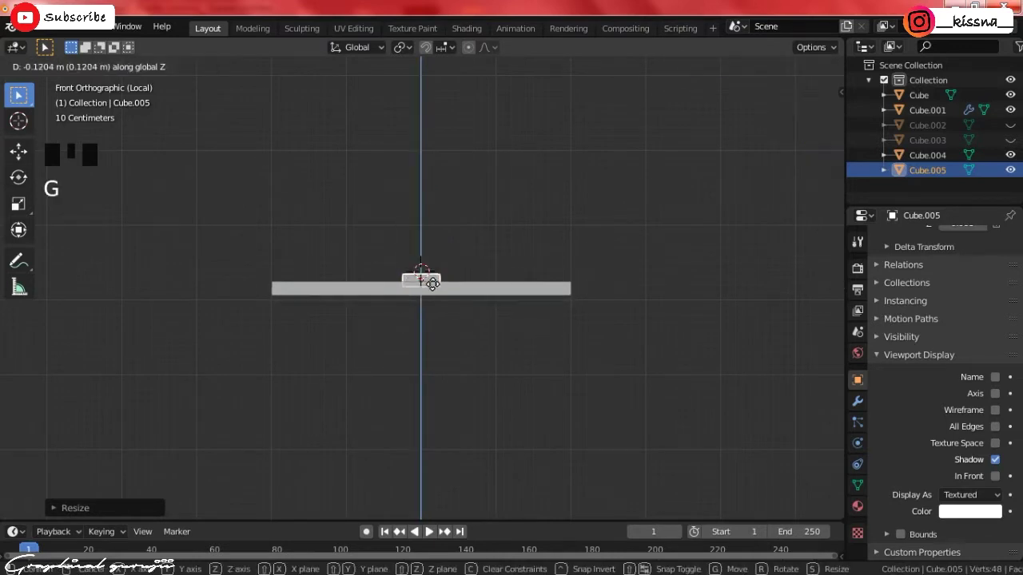
# - Duplicate the slat twice along X to get three parallel slats across the gap
pyautogui.press('KP_7')
pyautogui.press('KP_9')
pyautogui.scroll(-3)
pyautogui.press('s')
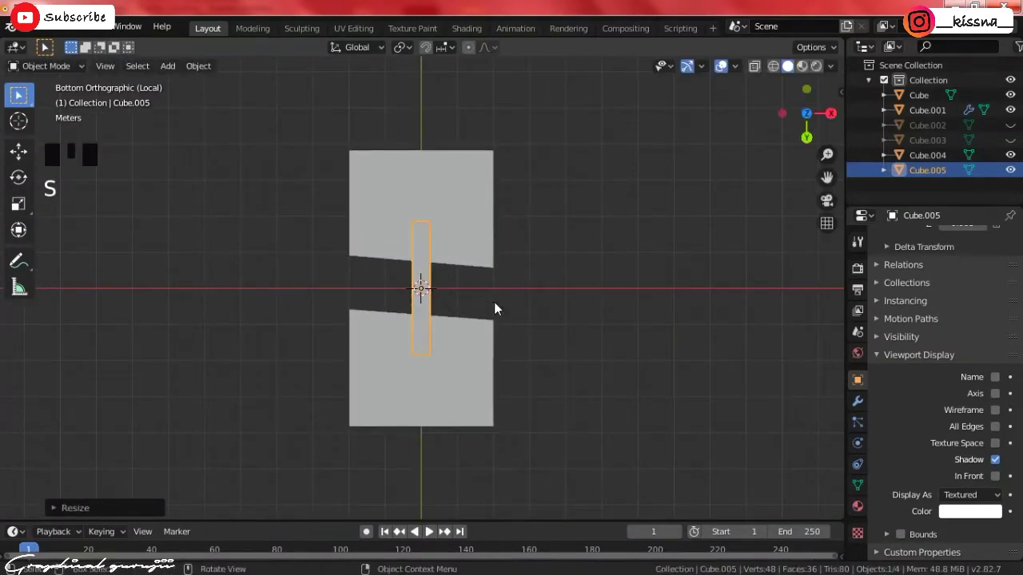
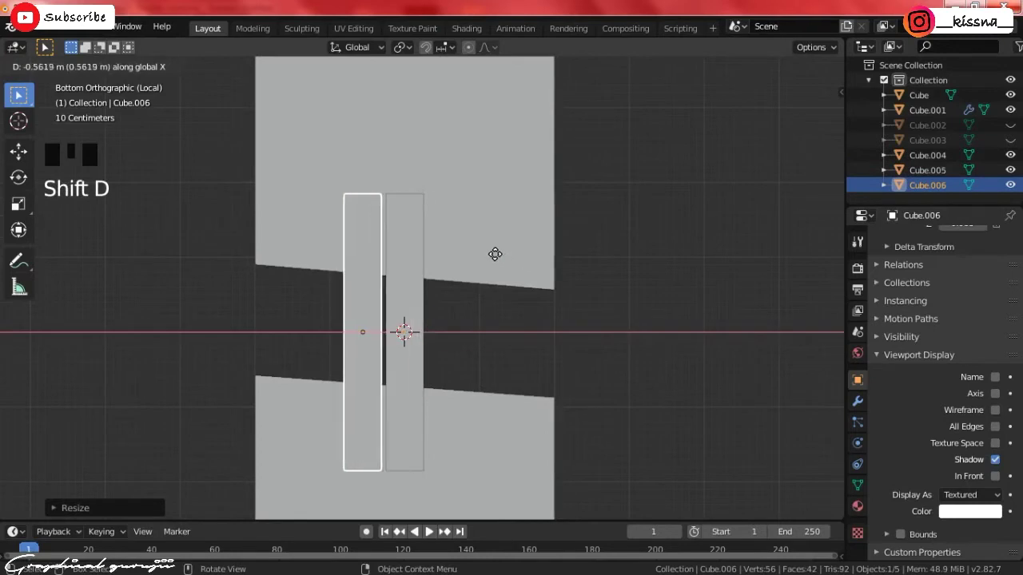
pyautogui.click(428, 296)
pyautogui.press('shift+d')
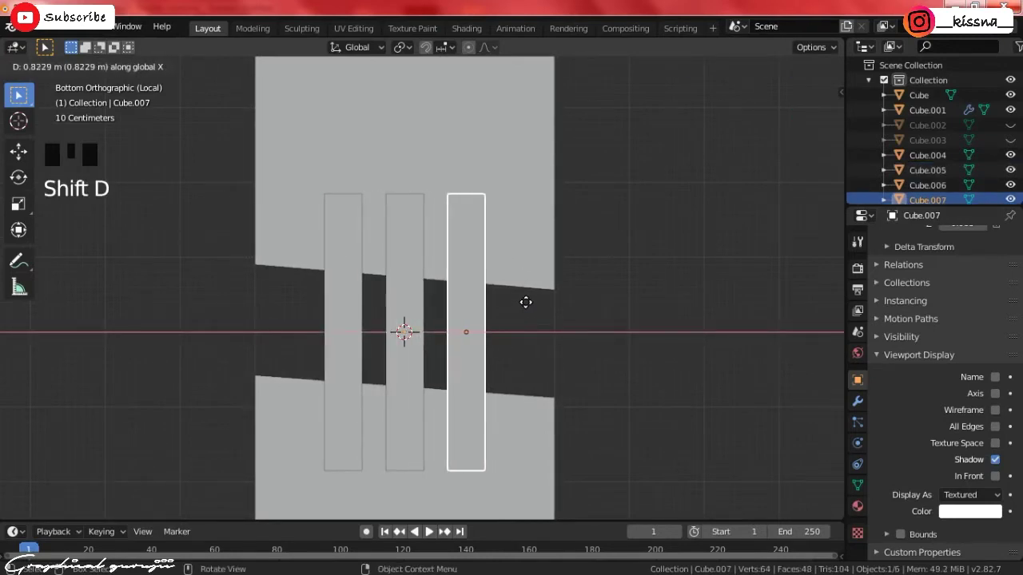
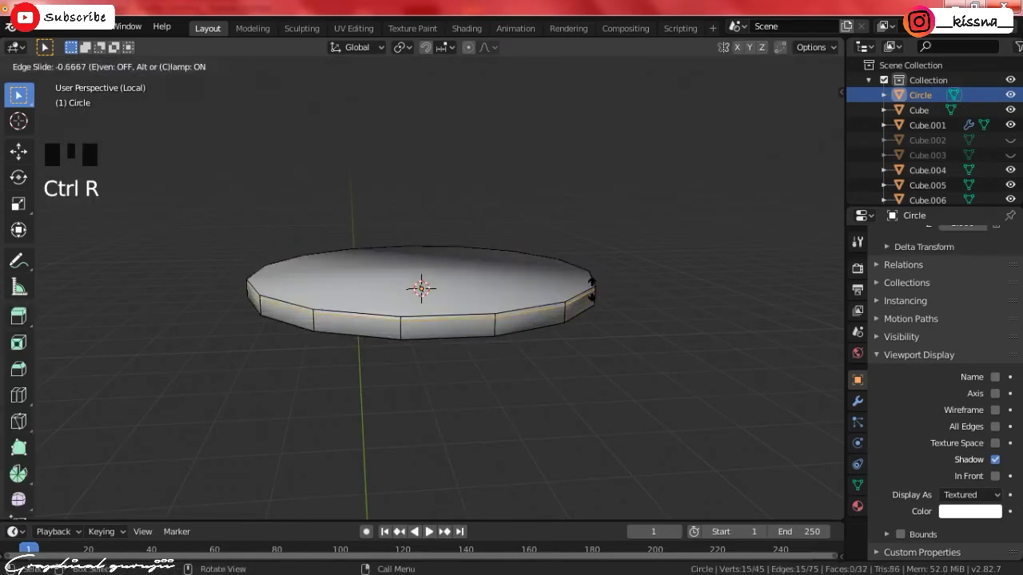
# - Loop-cut and inset the extruded disc, then add Subdivision Surface and Mirror modifiers with Cube as mirror object
pyautogui.press('ctrl+r')
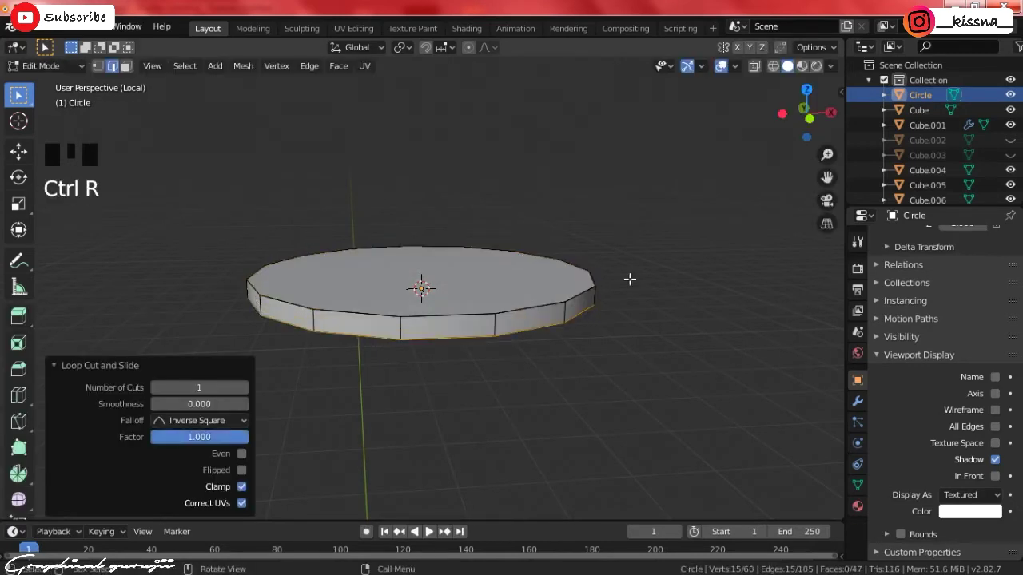
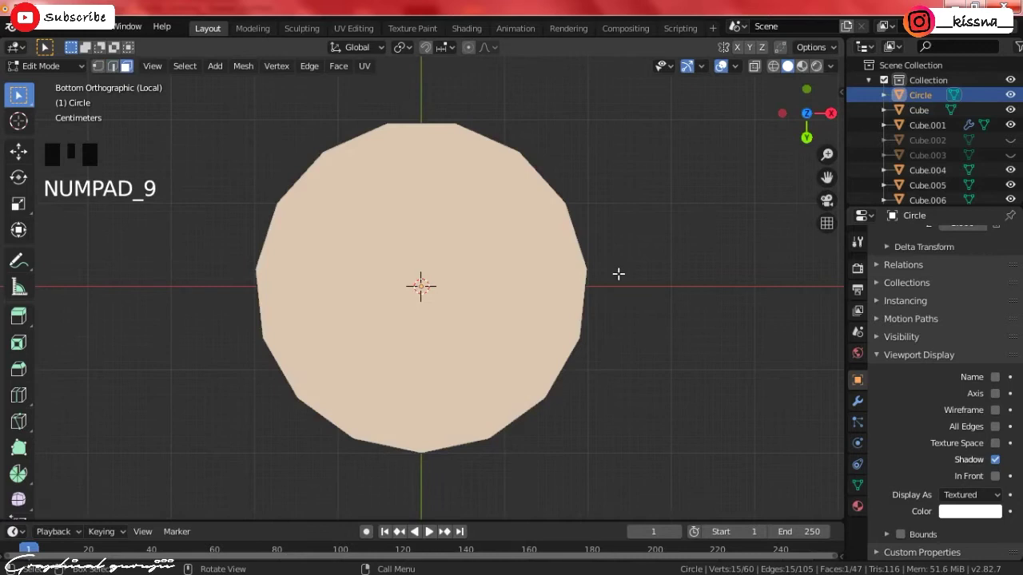
pyautogui.write('|')
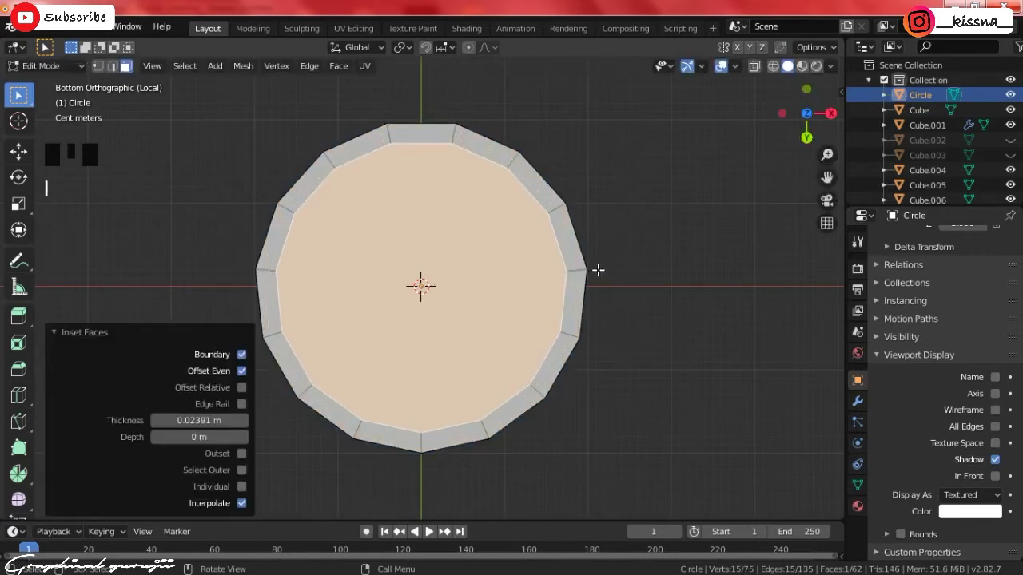
pyautogui.press('Tab')
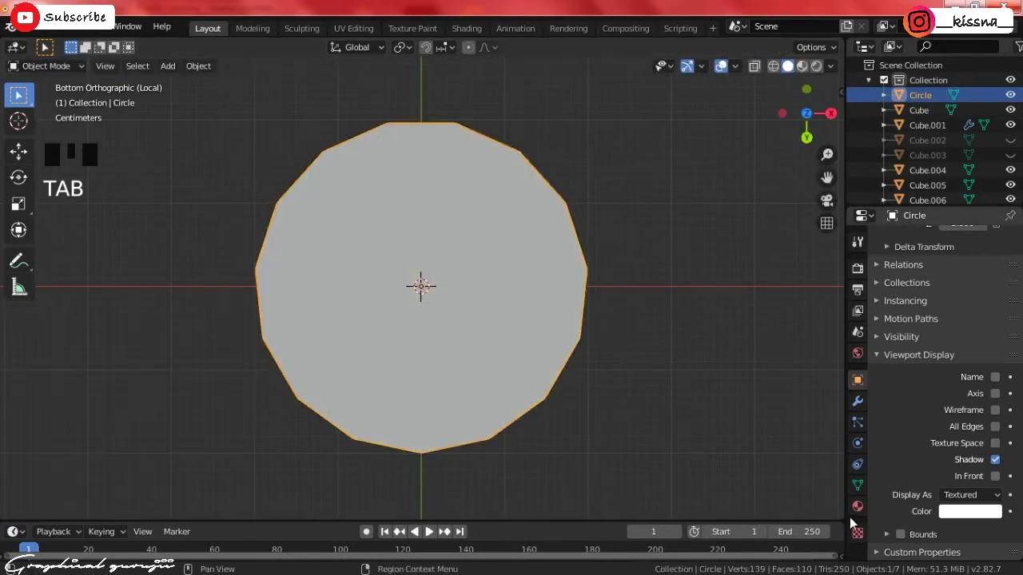
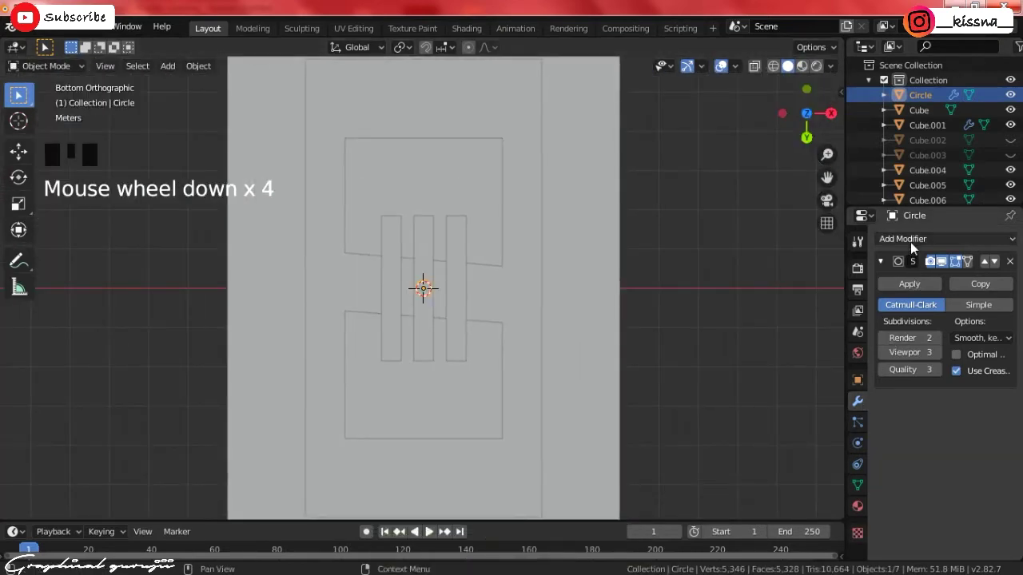
pyautogui.moveTo(912, 247); pyautogui.dragTo(1010, 550)
pyautogui.click(1013, 547)
# - Enable the Mirror Y axis and move the circle out to the panel corner for four corner downlights
pyautogui.scroll(-3)
pyautogui.press('g')
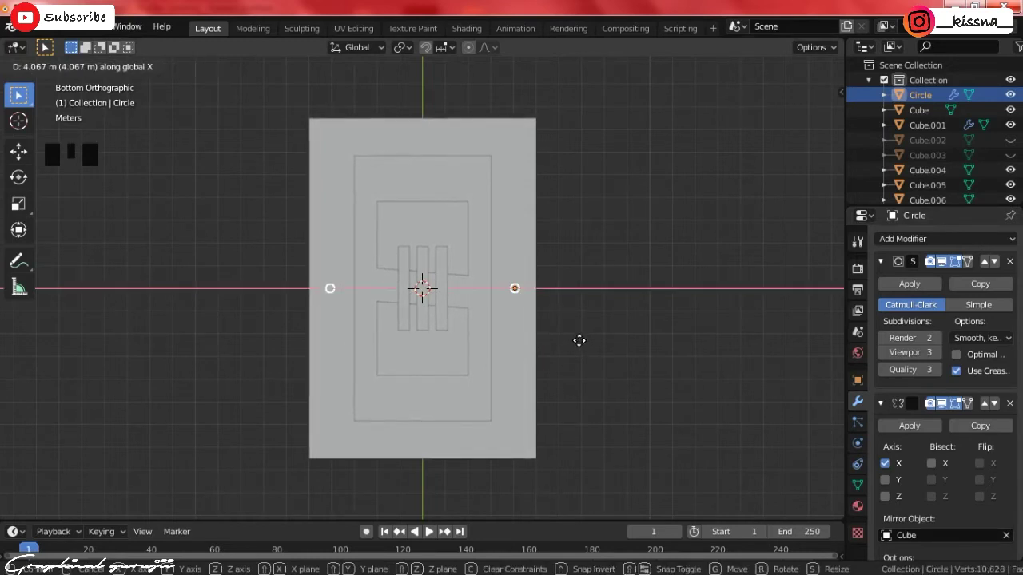
pyautogui.click(890, 486)
pyautogui.press('g')
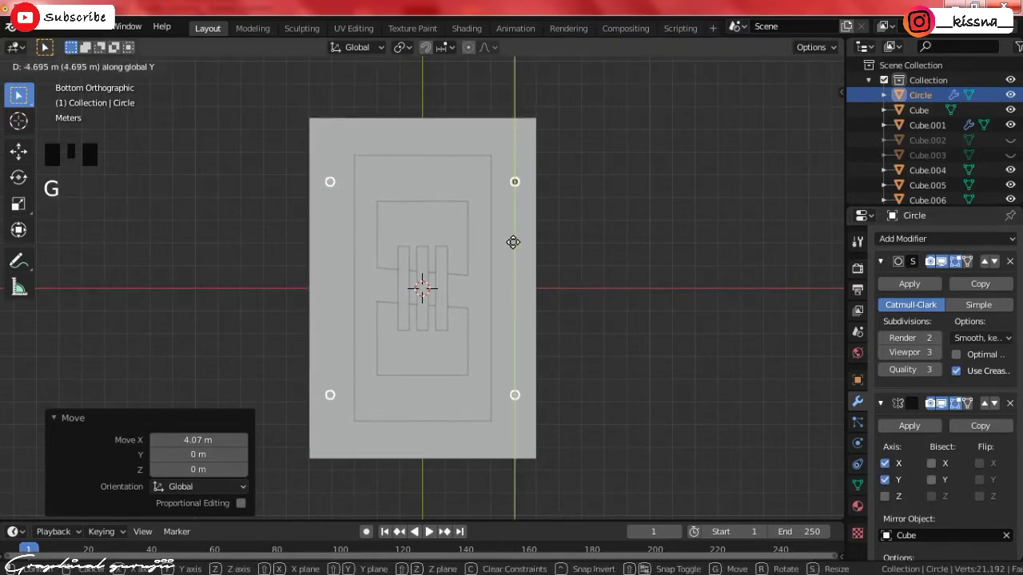
# - Duplicate the corner downlights twice for a second set near the inner frame corners
pyautogui.press('shift+d')
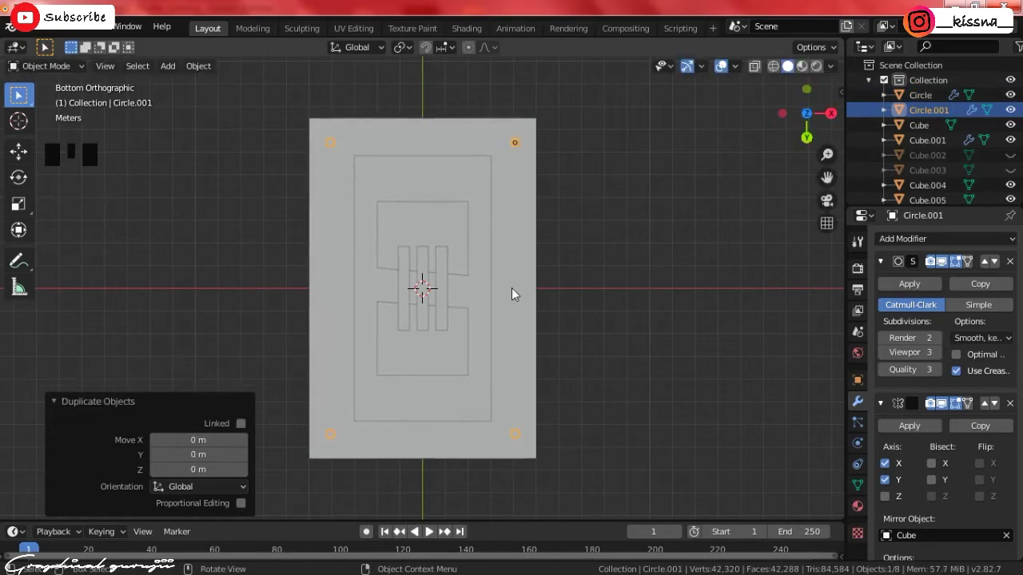
pyautogui.press('shift+d')
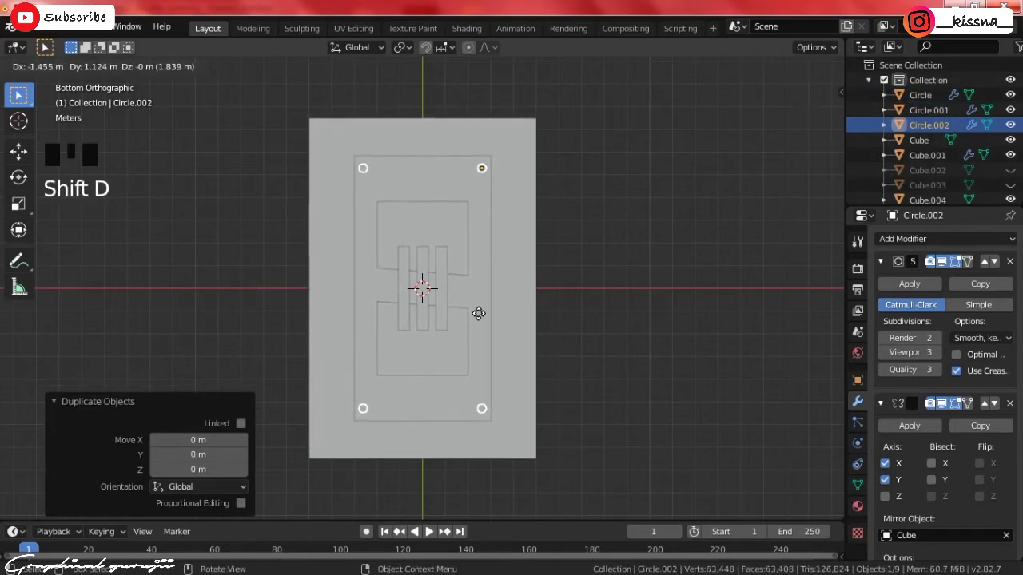
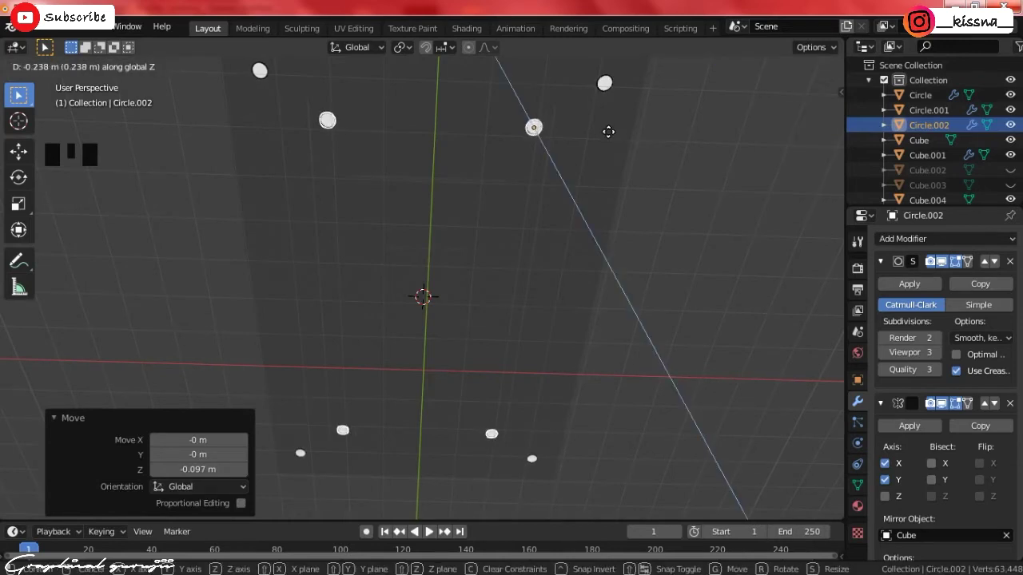
# - Select a downlight circle in bottom view and duplicate it along the panel's length
pyautogui.moveTo(870, 225); pyautogui.dragTo(715, 172)
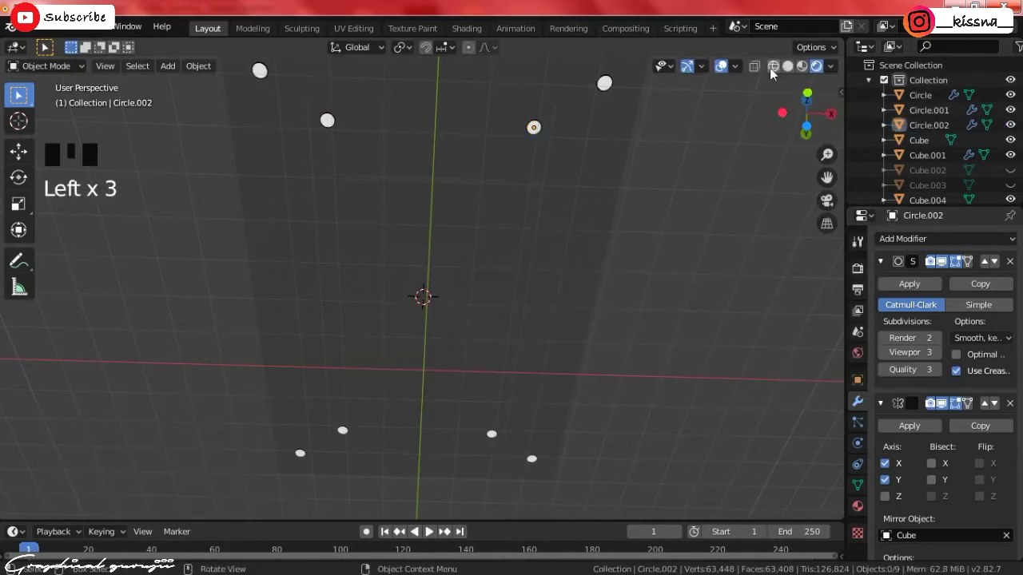
pyautogui.doubleClick(795, 69)
pyautogui.click(725, 259)
pyautogui.press('KP_1')
pyautogui.press('KP_7')
pyautogui.press('KP_9')
pyautogui.click(569, 97)
# - Duplicate again, untick Mirror Y, and move the copies to the middle of the long edges
pyautogui.press('shift+d')
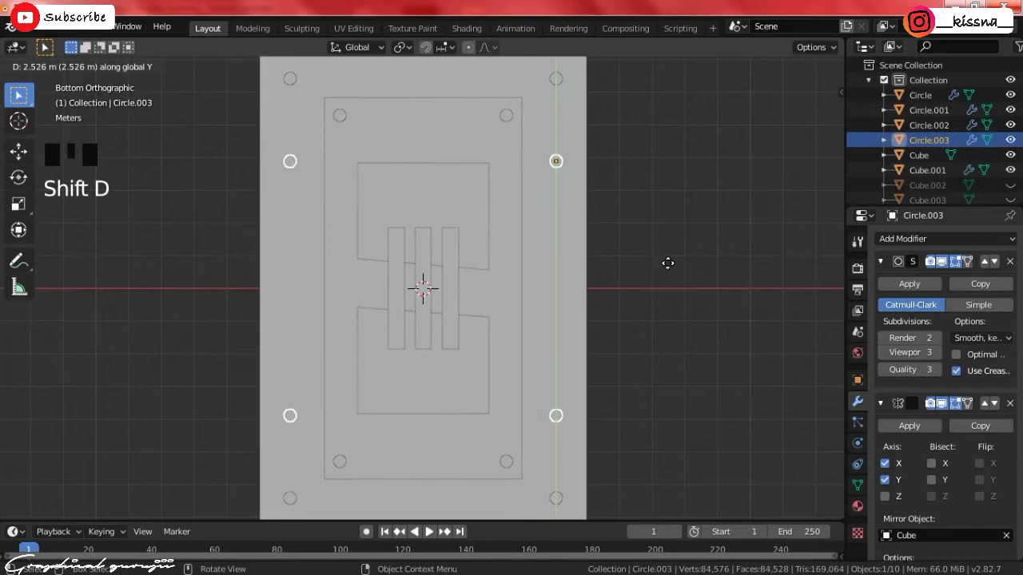
pyautogui.press('shift+d')
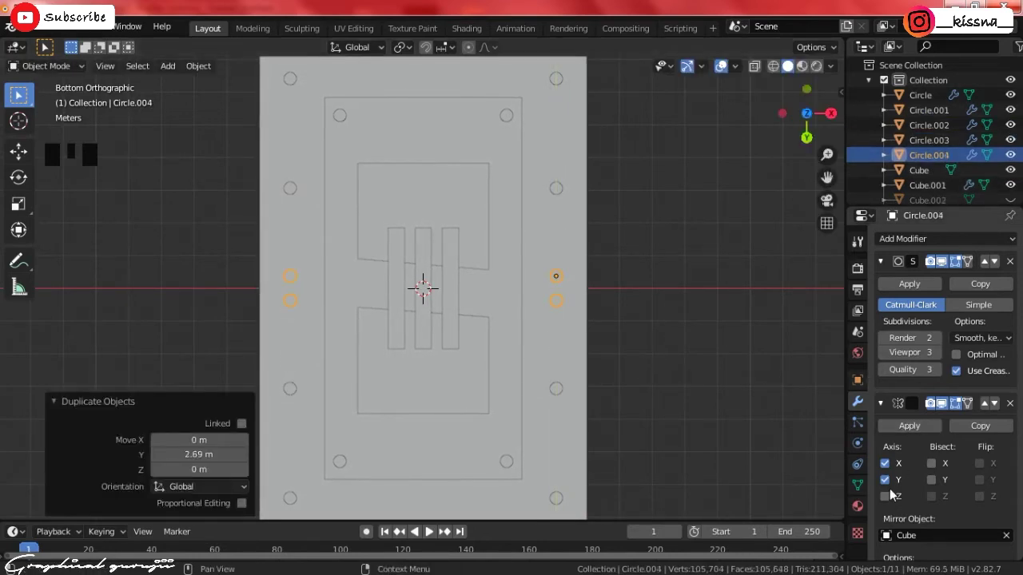
pyautogui.click(889, 487)
pyautogui.press('g')
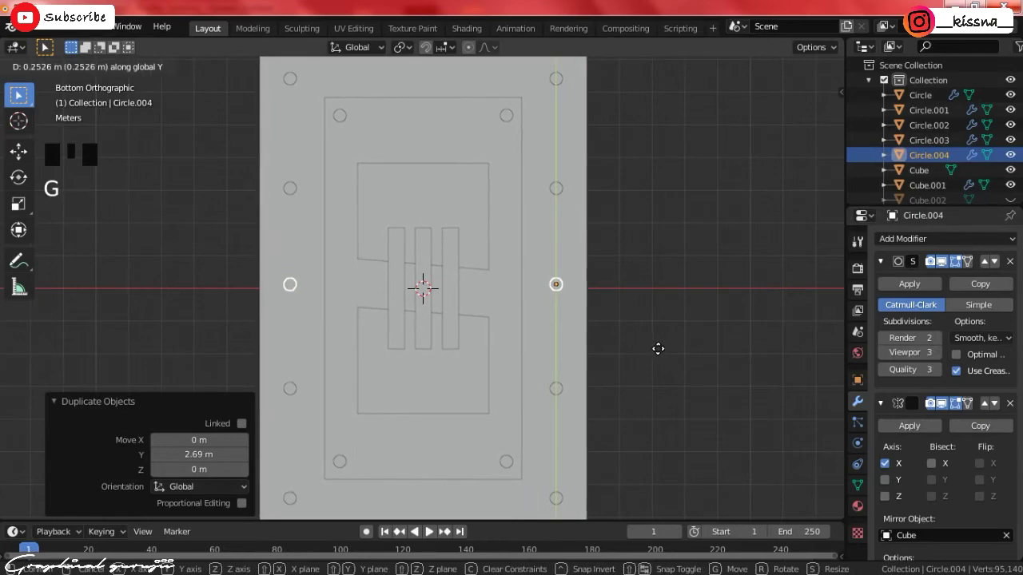
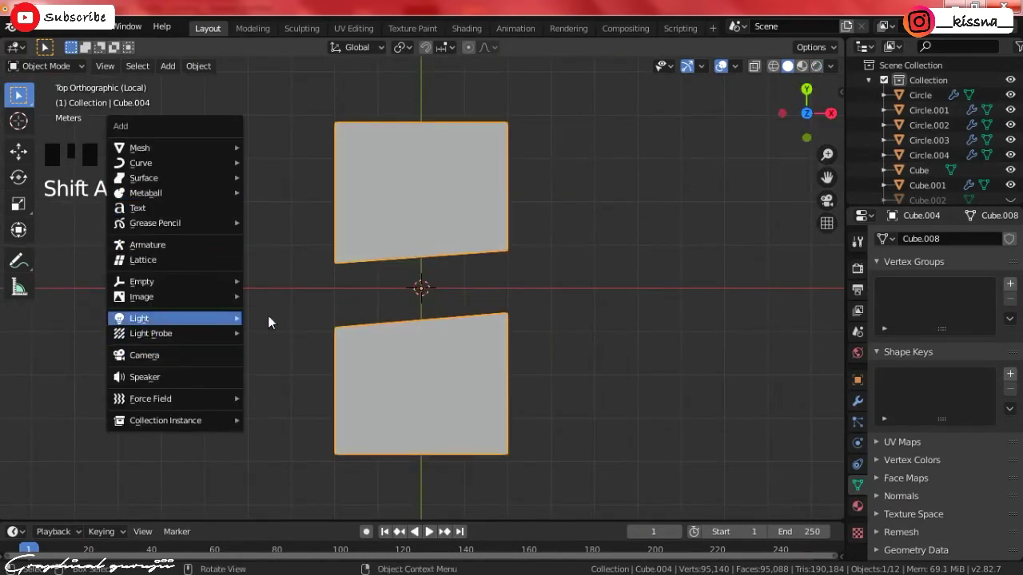
# - Add an area light, scale it into a narrow strip and move it to the panel half's edge
pyautogui.scroll(3)
pyautogui.scroll(-3)
pyautogui.press('s')
pyautogui.press('s')
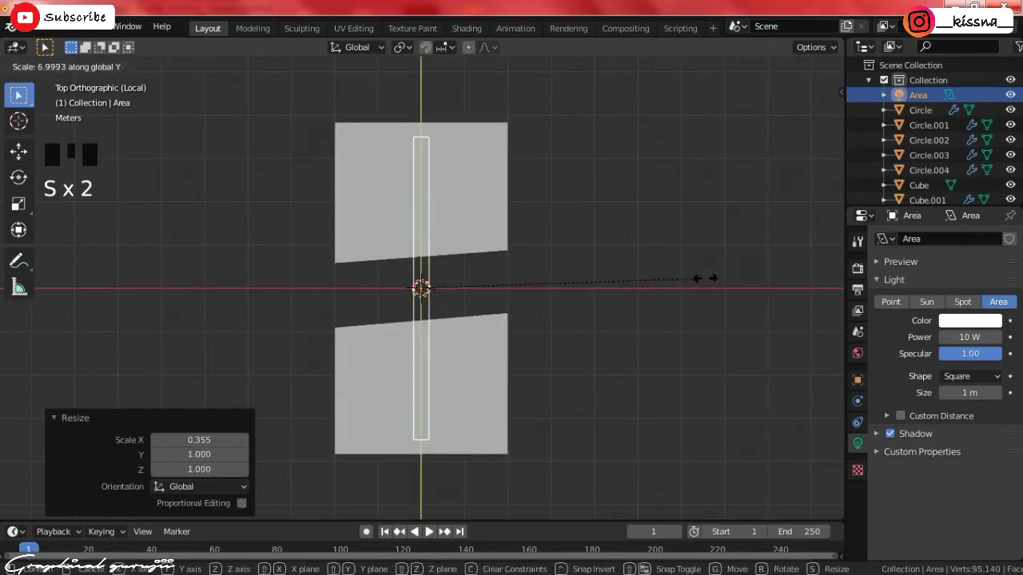
pyautogui.press('g')
pyautogui.press('s')
pyautogui.press('g')
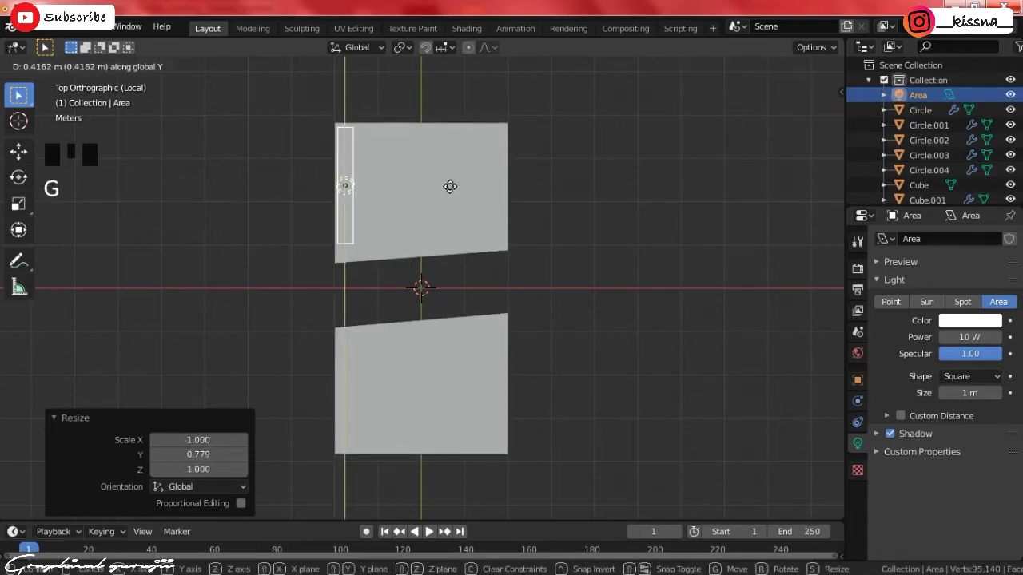
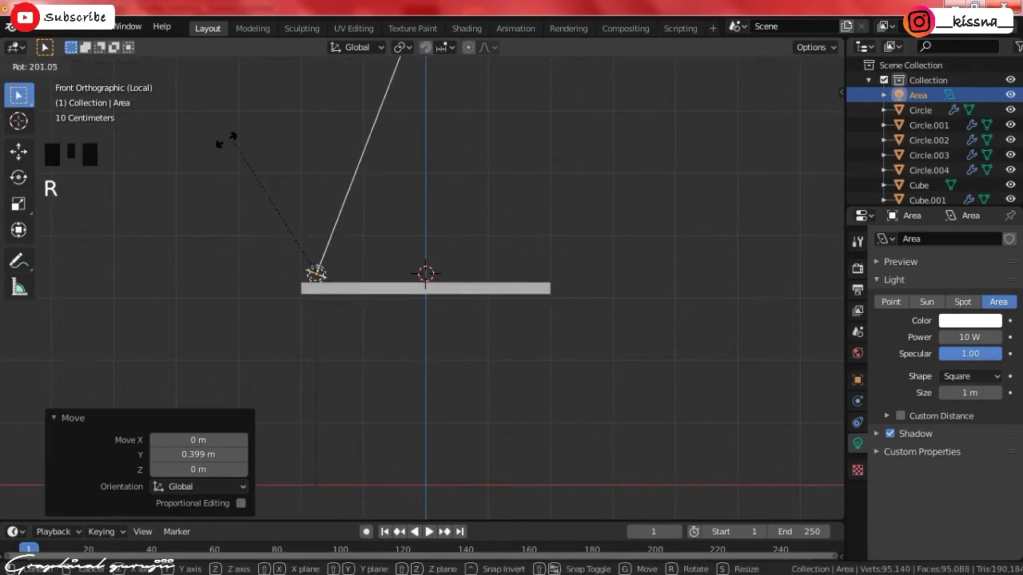
# - Rotate the light strip half a turn in front view and lower it to sit at the panel
pyautogui.scroll(3)
pyautogui.press('g')
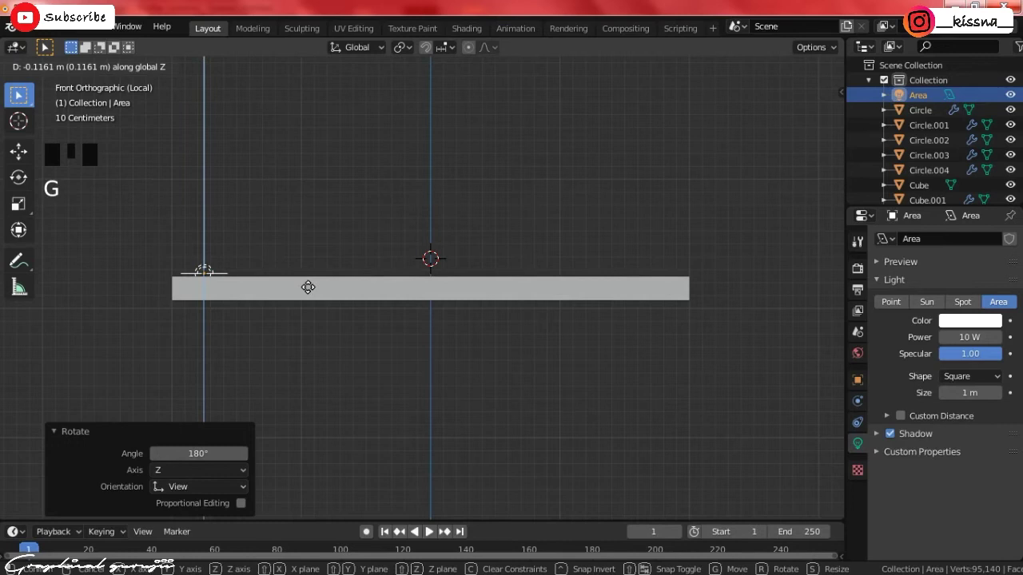
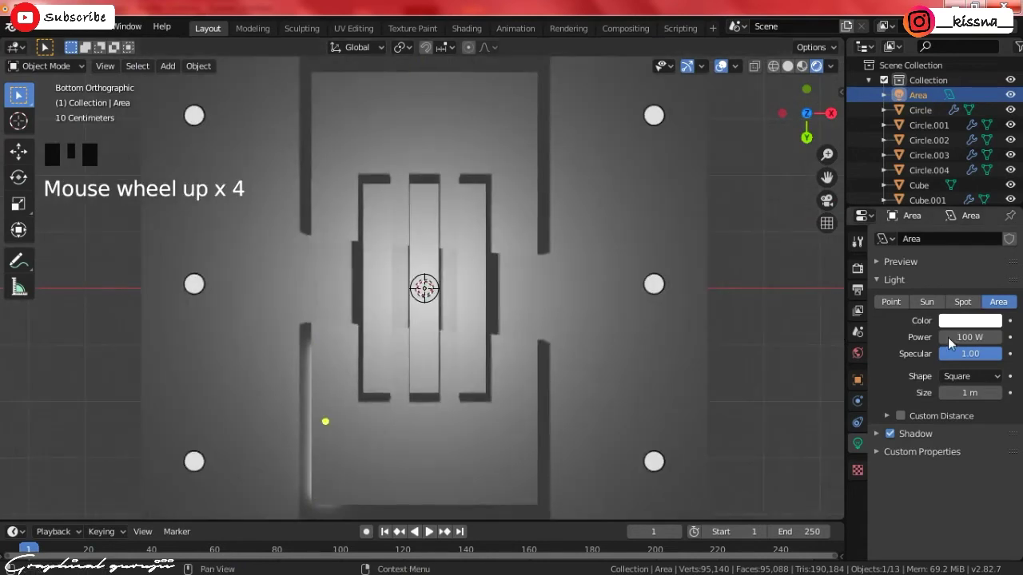
# - Set the area light's Specular to 0 and Power to 600 W
pyautogui.click(327, 421)
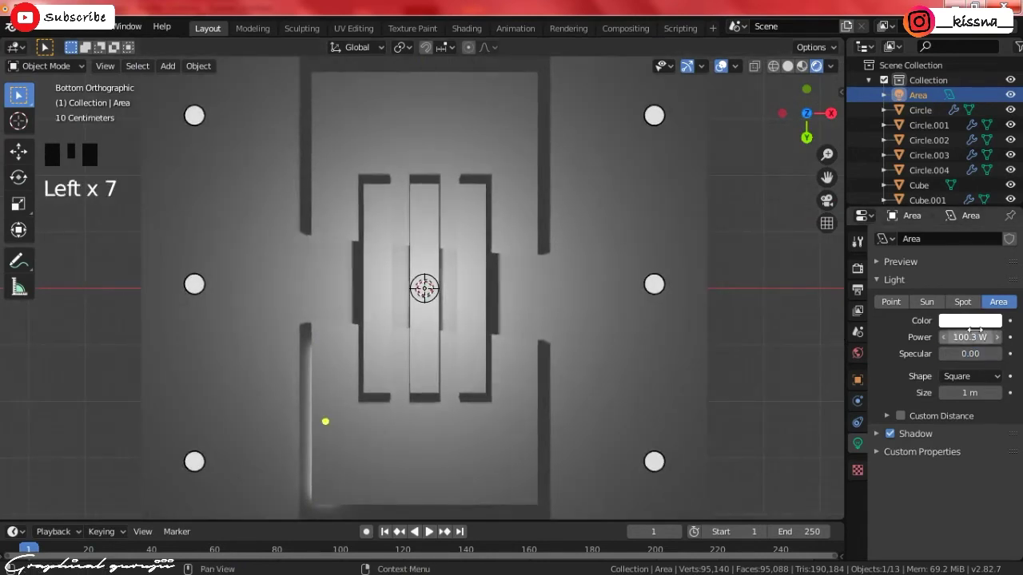
pyautogui.click(328, 421)
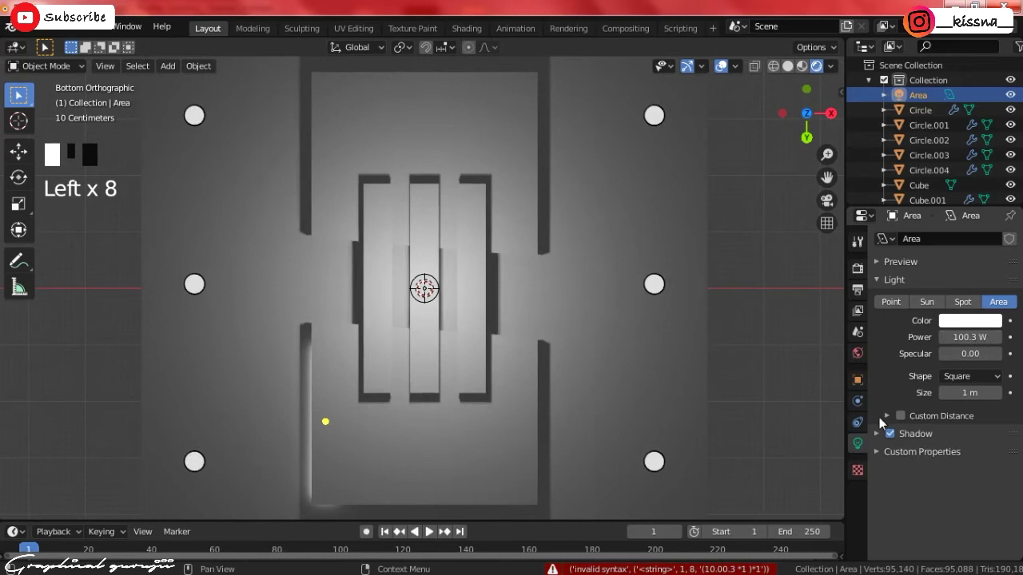
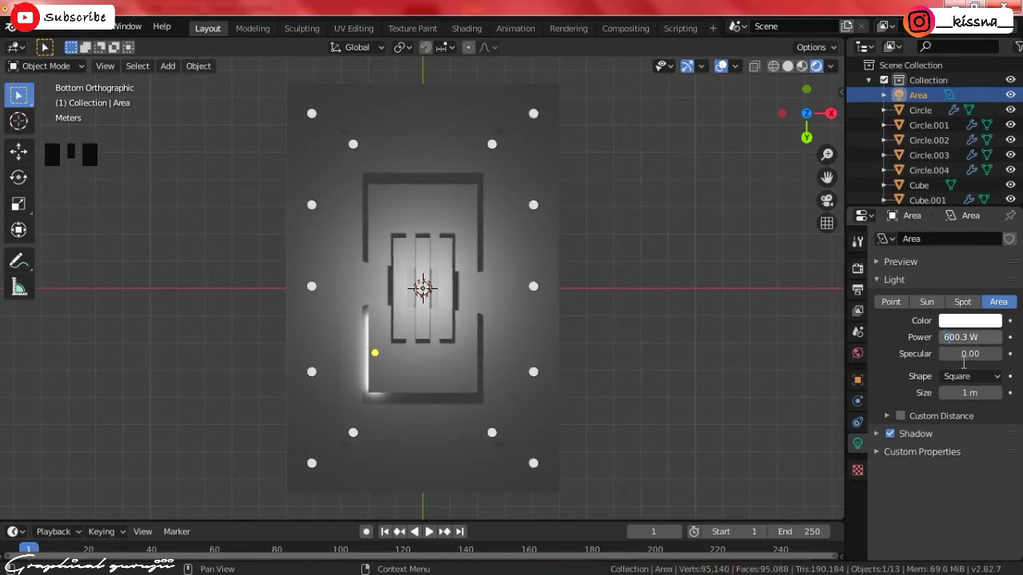
pyautogui.scroll(3)
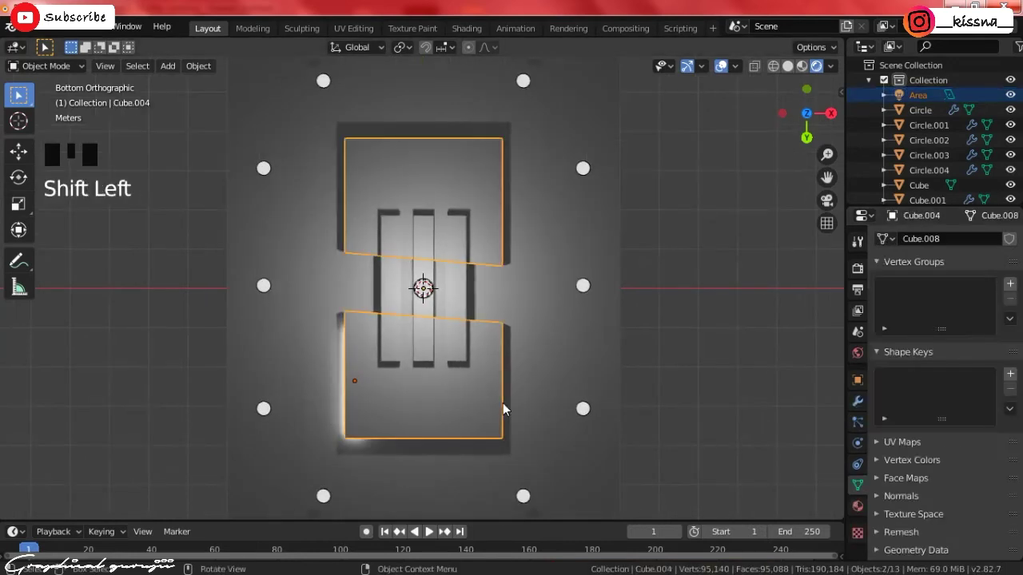
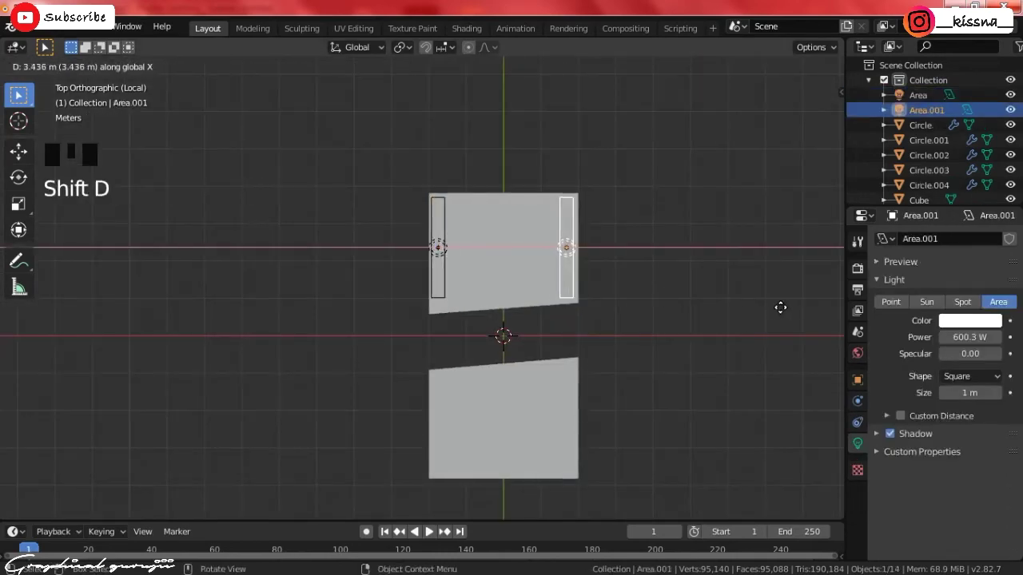
# - Duplicate the strip light along X and Y into four edge lights, then adjust the lower pair on Y
pyautogui.press('shift+d')
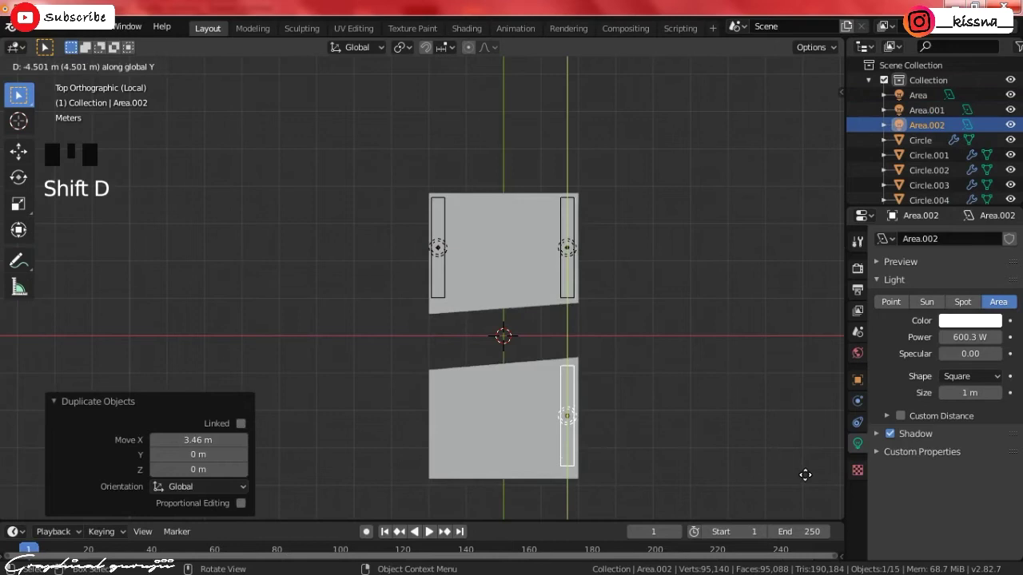
pyautogui.press('shift+d')
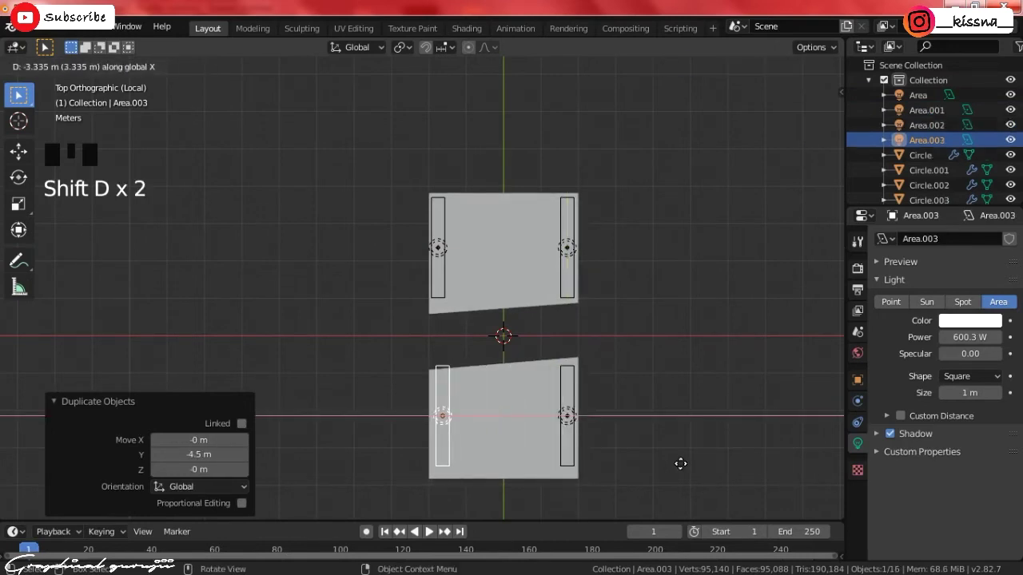
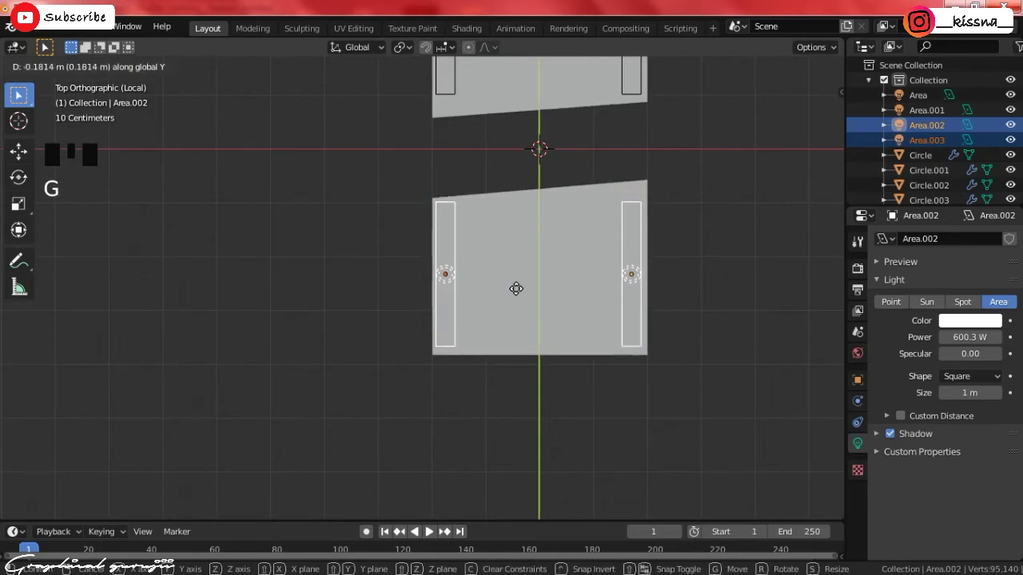
pyautogui.click(473, 379)
pyautogui.click(446, 281)
pyautogui.press('g')
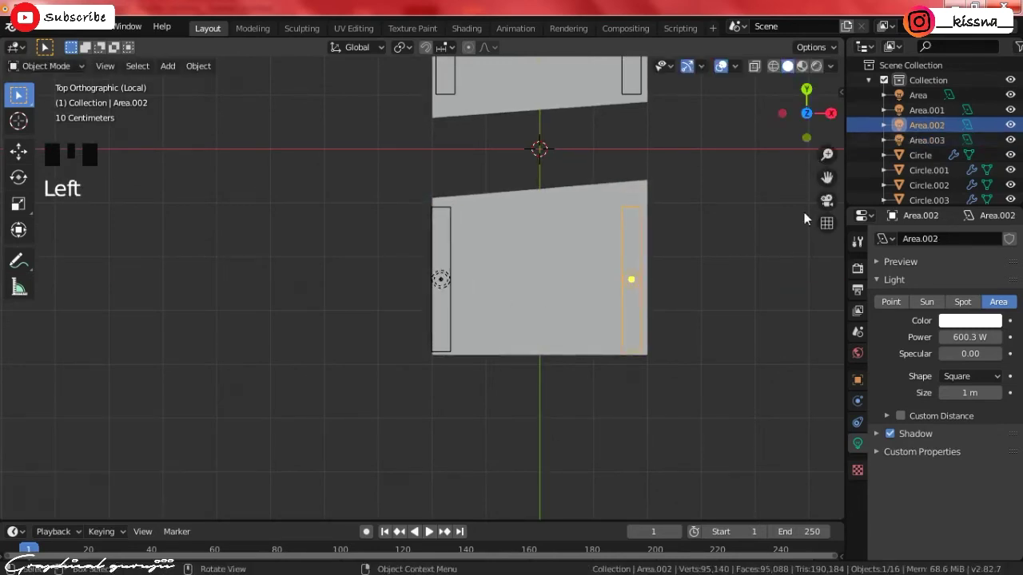
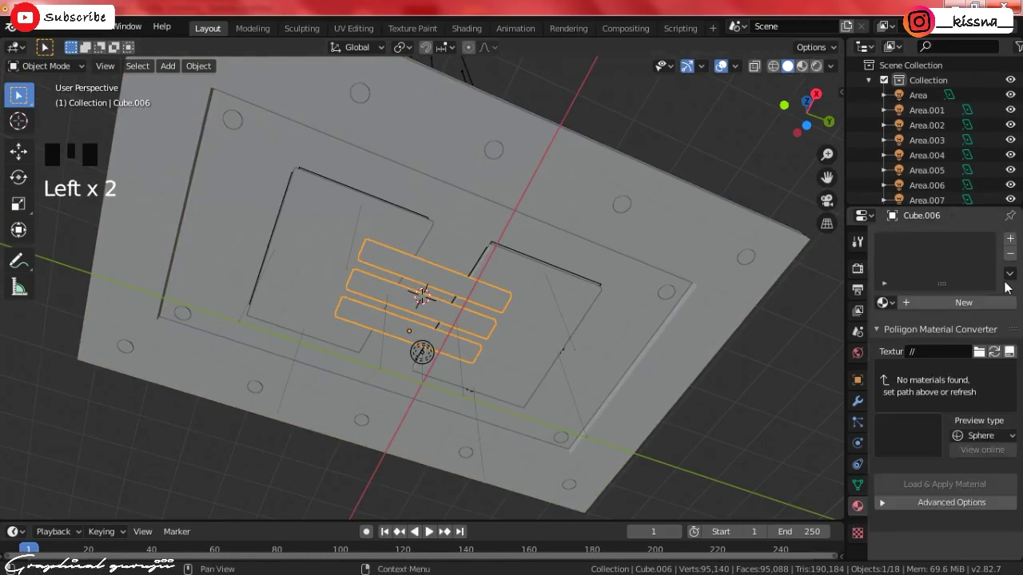
# - Give the three slim bars a new shared material with a black base colour
pyautogui.moveTo(1015, 247); pyautogui.dragTo(985, 291)
pyautogui.click(958, 306)
pyautogui.click(966, 462)
pyautogui.click(968, 470)
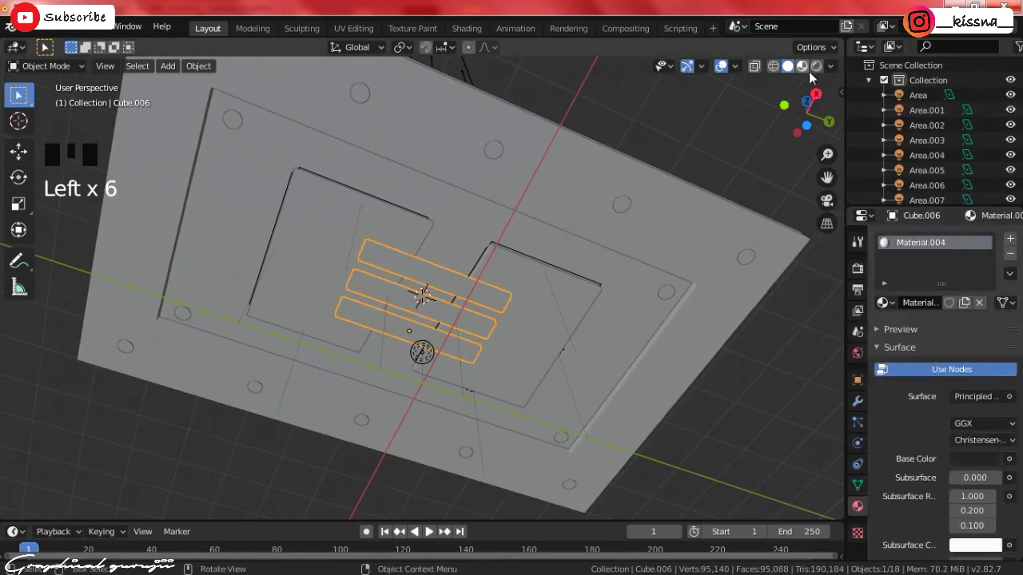
# - Switch the viewport to Rendered shading to preview the lights and materials
pyautogui.click(817, 131)
pyautogui.scroll(3)
pyautogui.scroll(-3)
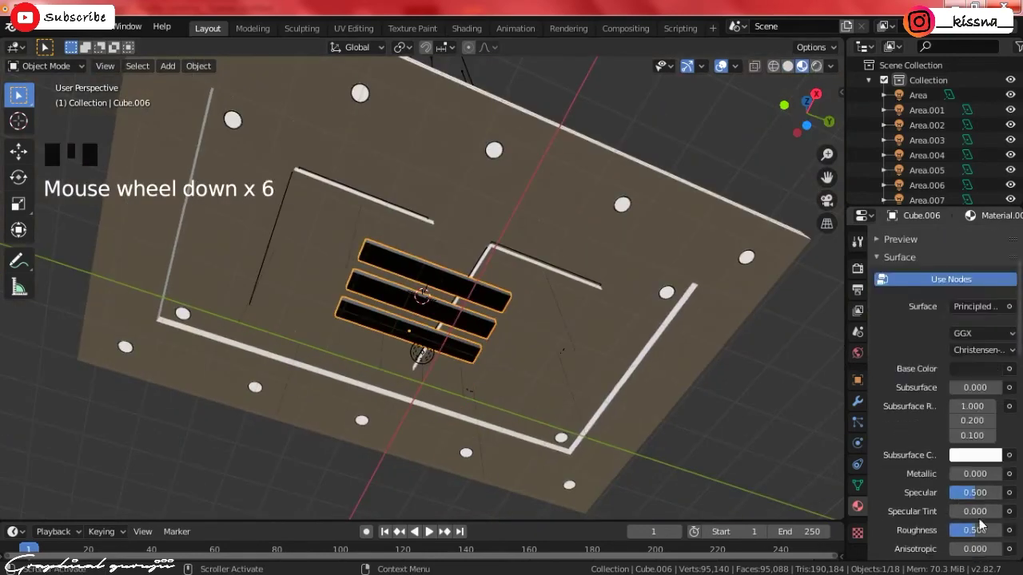
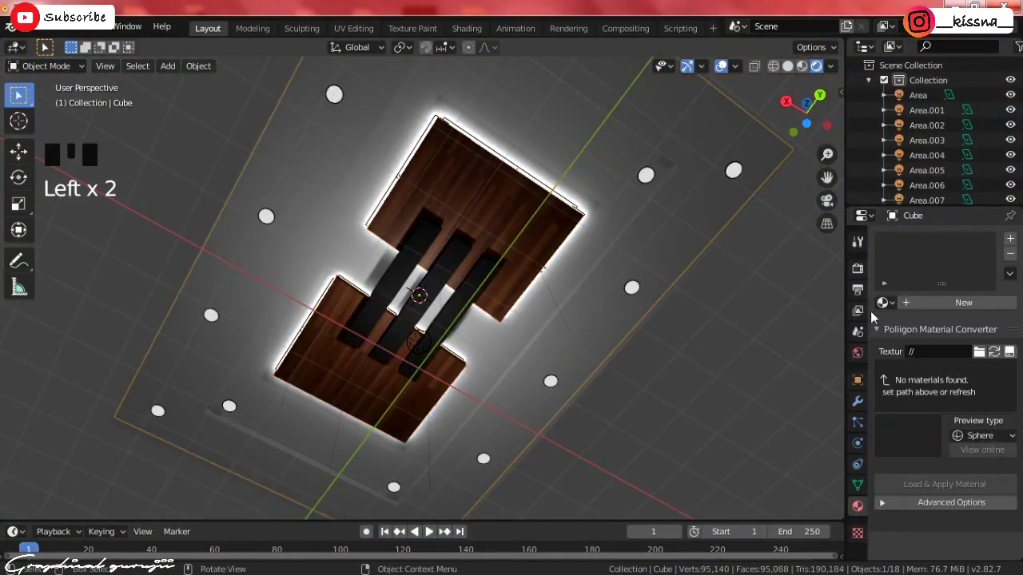
# - Give the large outer ceiling panel a new material with a blue base colour
pyautogui.click(978, 379)
pyautogui.click(995, 351)
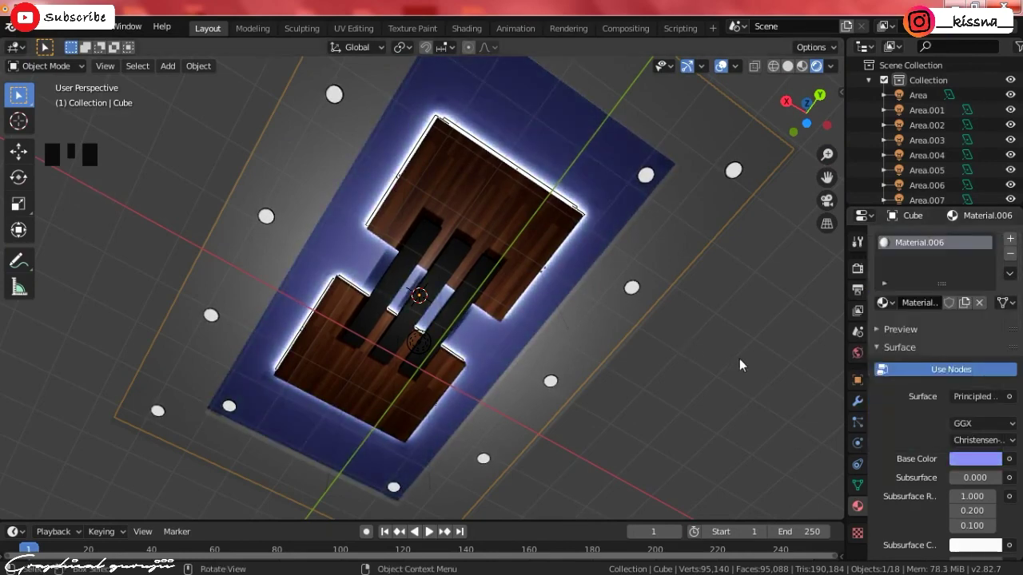
# - Give the surrounding frame piece (Cube.001) its own new material
pyautogui.click(691, 242)
pyautogui.click(844, 354)
pyautogui.click(974, 309)
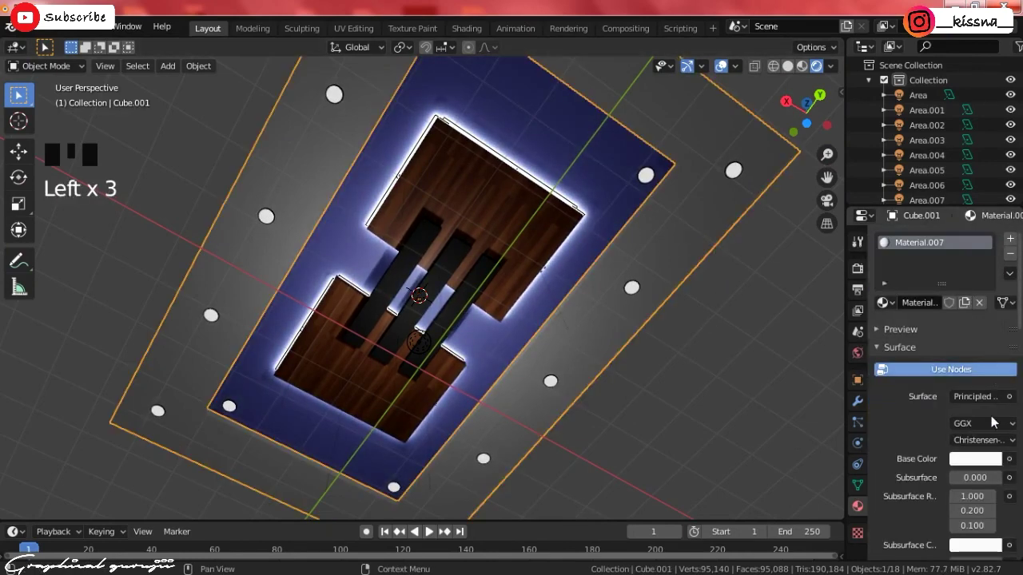